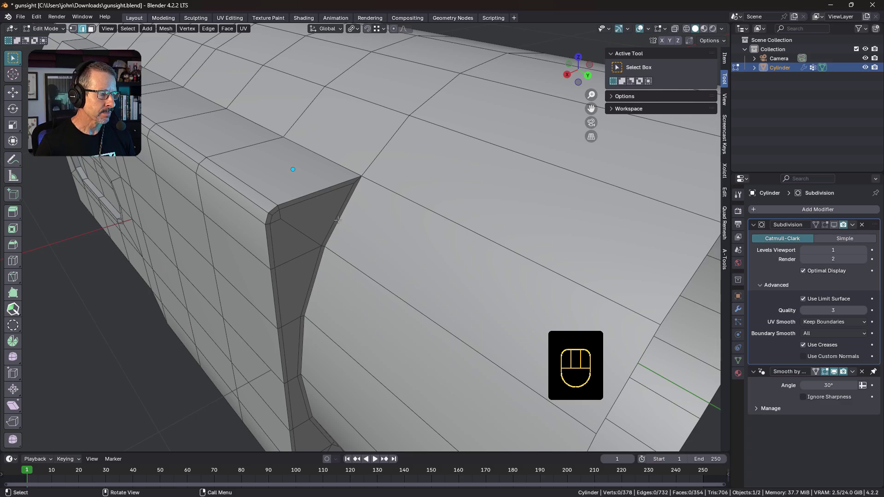
Step: Raise the Subdivision modifier's viewport level to 2 and orbit to inspect the pinching at the notch
middle_click(338, 220)
key("Tab")
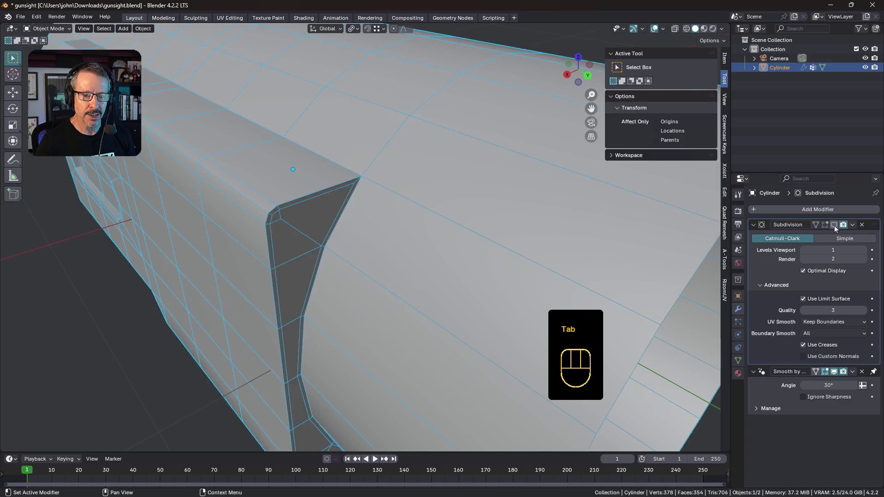
left_click(835, 225)
middle_click(428, 237)
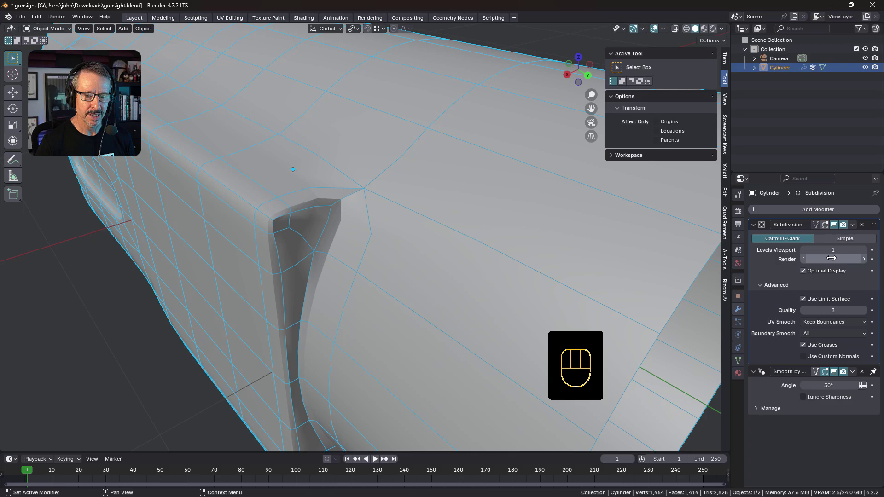
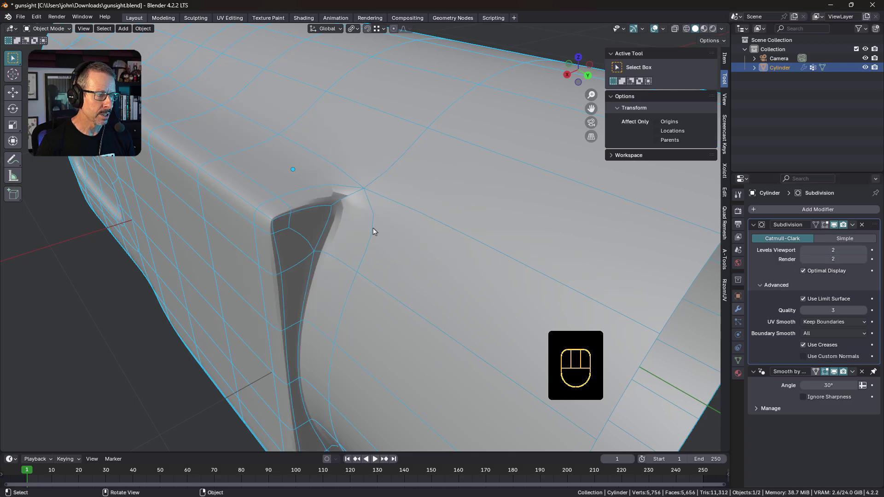
middle_click(375, 233)
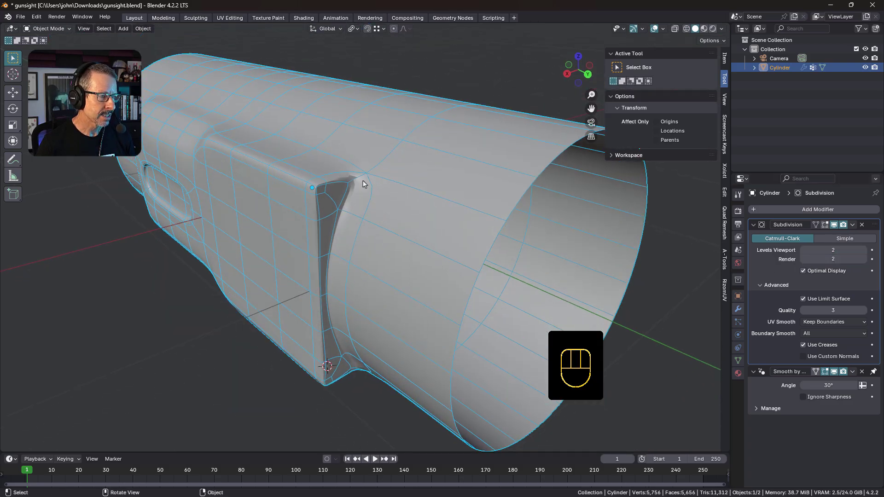
left_click_drag(369, 188, 354, 185)
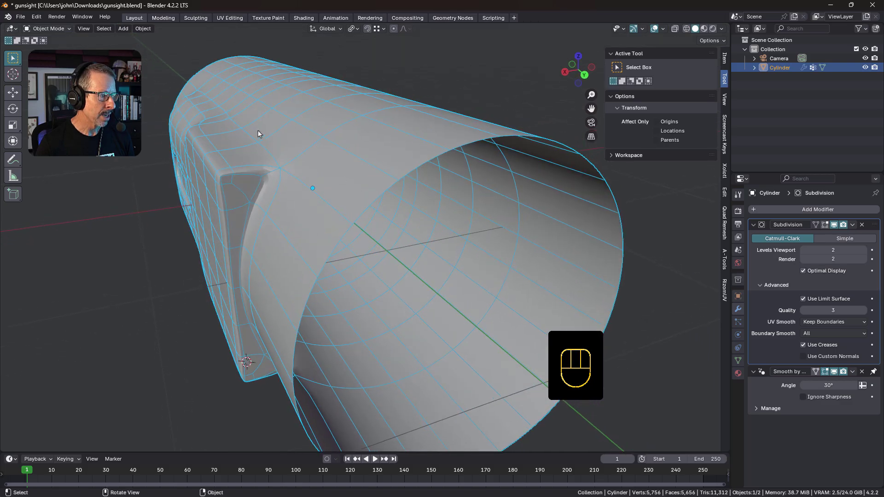
middle_click(292, 193)
Step: Add a loop ring around the cylinder and slide it close beside the sight block notch
key("Tab")
middle_click(315, 211)
middle_click(323, 198)
middle_click(346, 210)
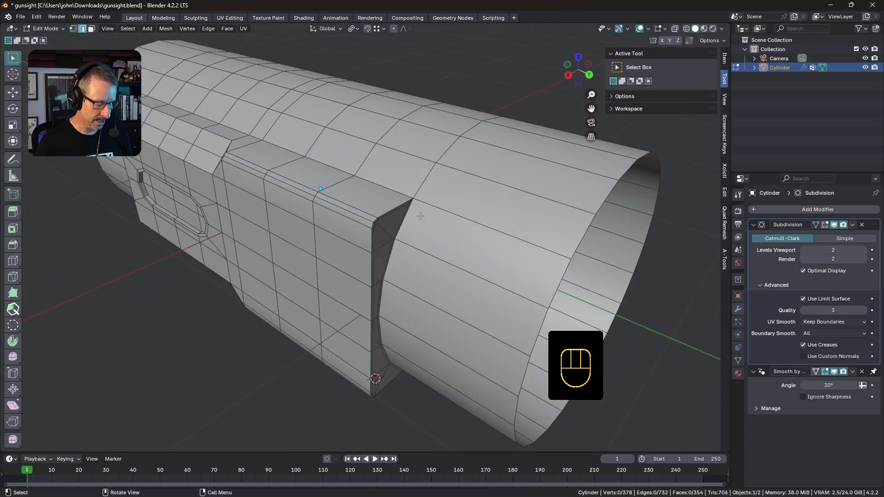
key("ctrl+r")
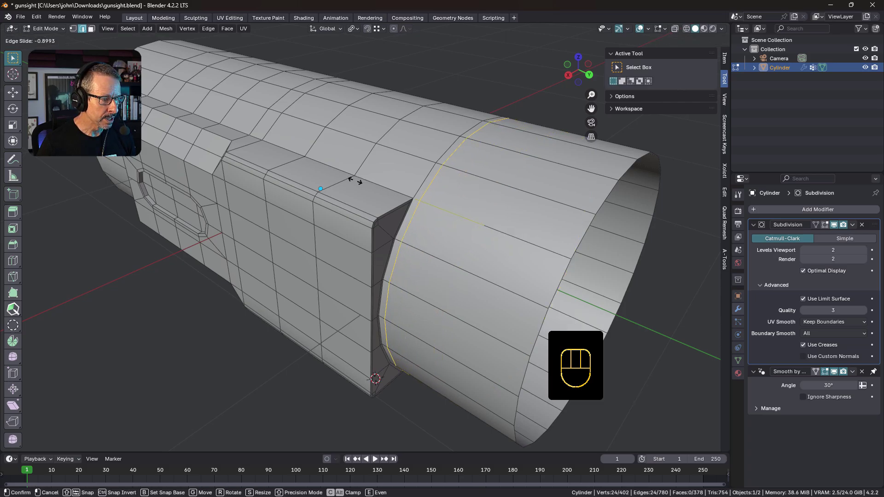
left_click_drag(422, 204, 411, 205)
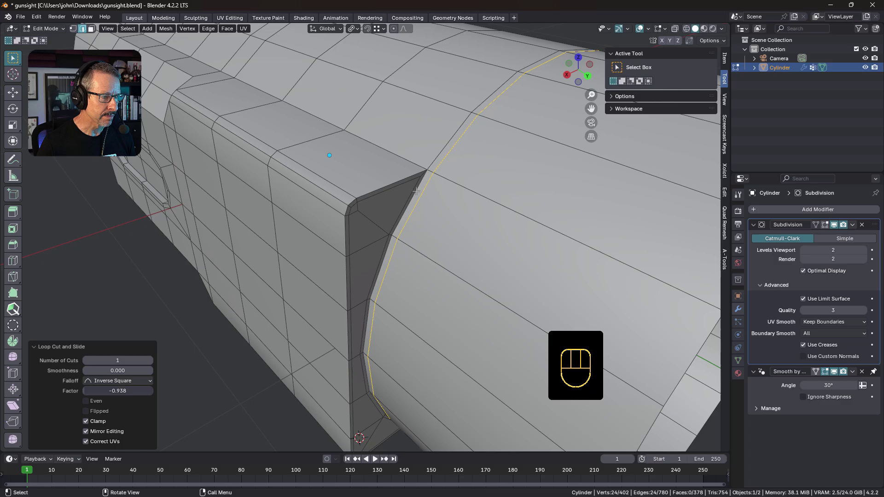
left_click_drag(433, 192, 420, 217)
middle_click(419, 214)
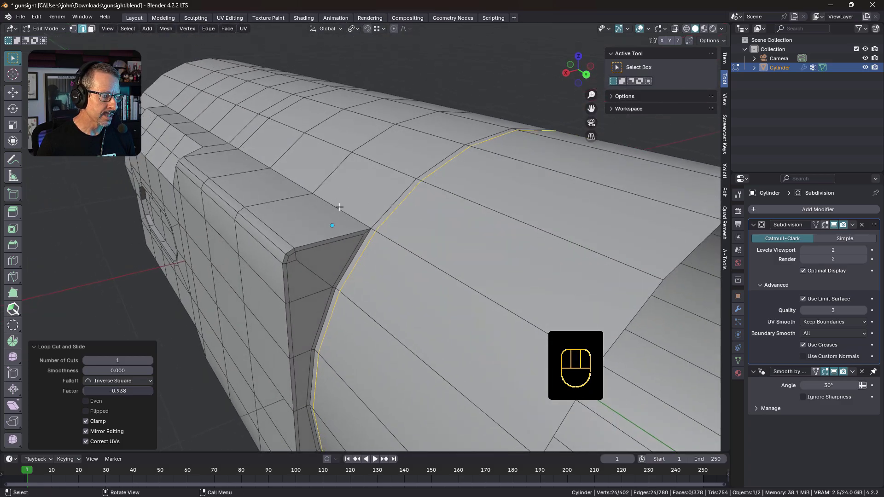
Step: Add a lengthwise loop along the top of the cylinder and start a knife cut at the notch corner
key("ctrl+r")
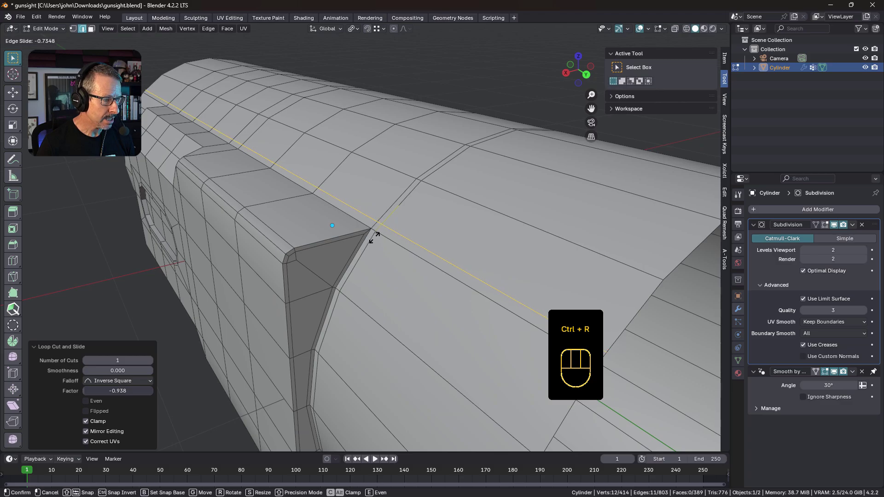
middle_click(379, 239)
key("Tab")
middle_click(409, 222)
key("Tab")
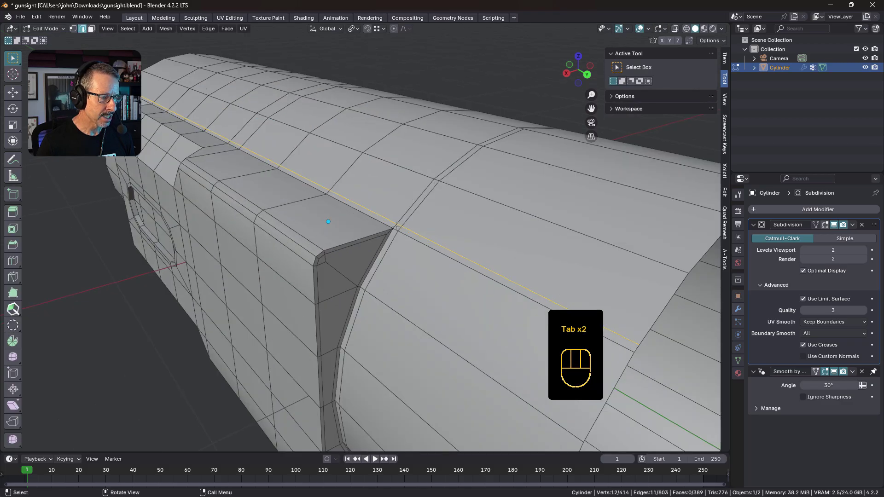
middle_click(397, 234)
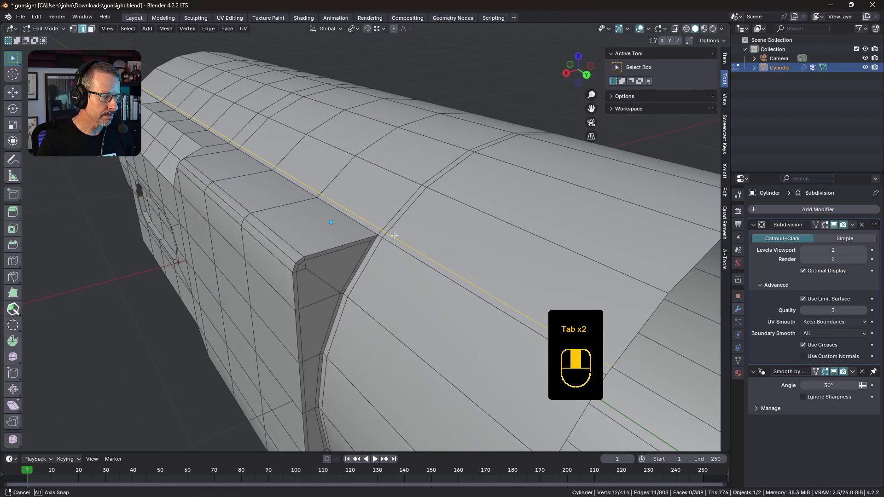
key("k")
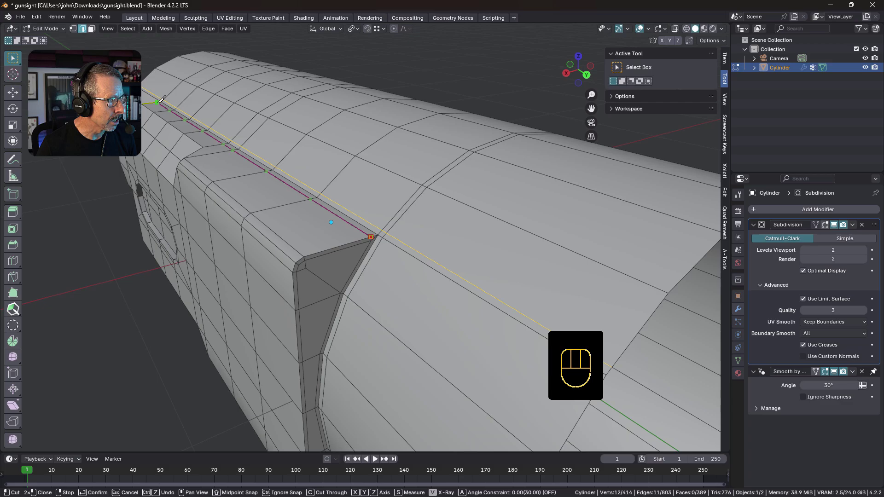
Step: Knife-cut an edge from the notch corner along the top and dissolve the stray leftover edge
middle_click(379, 237)
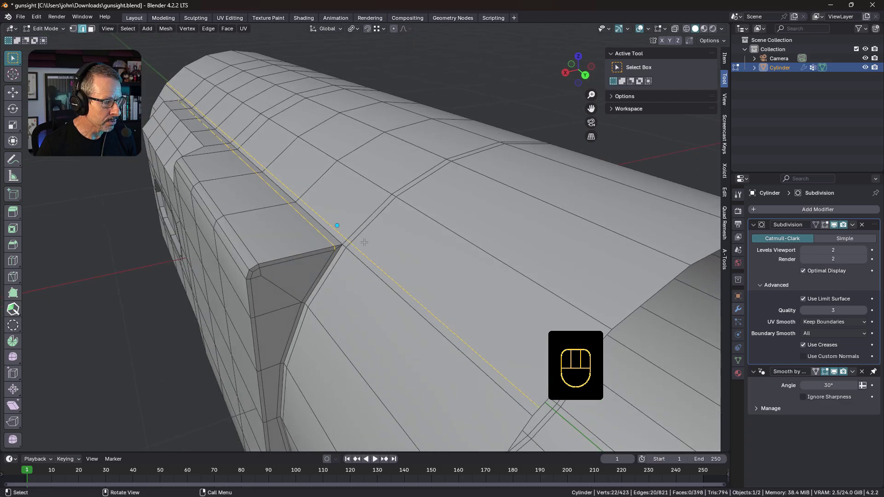
left_click(347, 254)
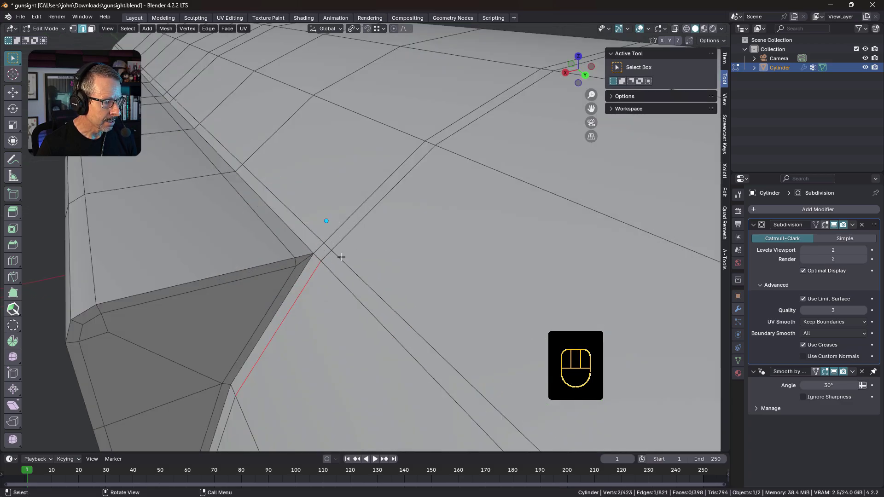
middle_click(340, 255)
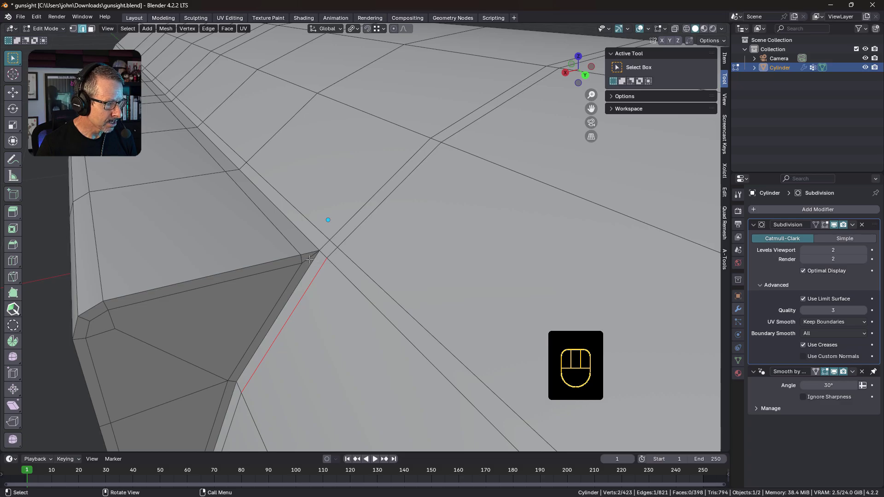
left_click_drag(311, 258, 321, 258)
key("k")
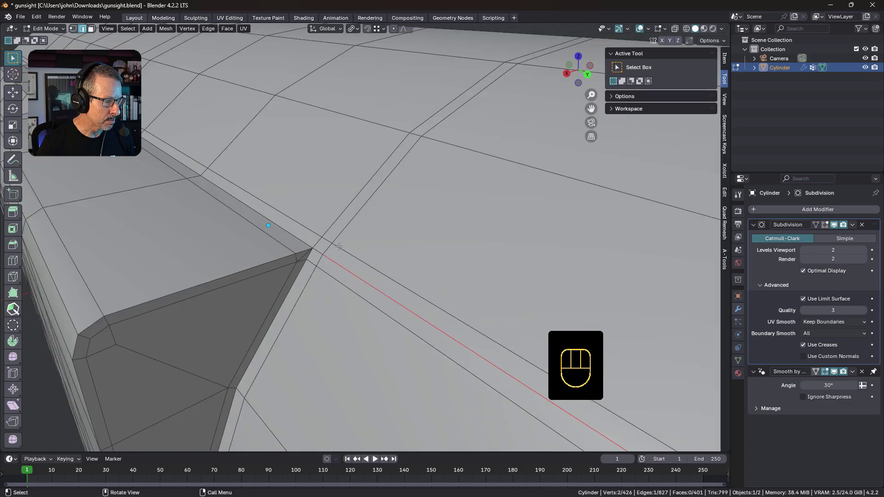
key("ctrl+x")
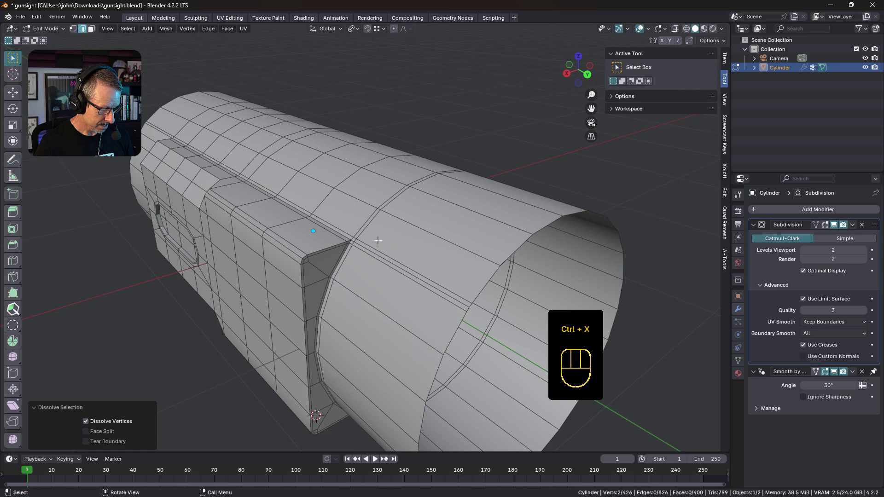
key("Tab")
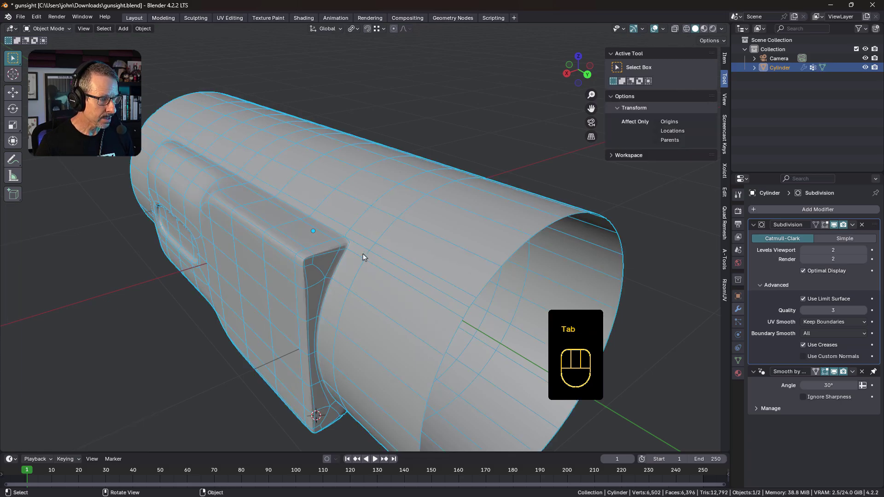
key("Tab")
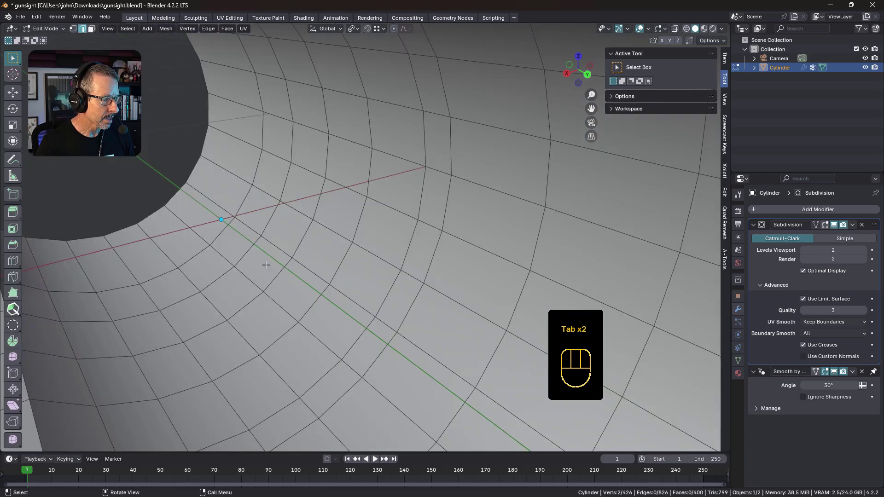
left_click_drag(305, 261, 322, 266)
key("Tab")
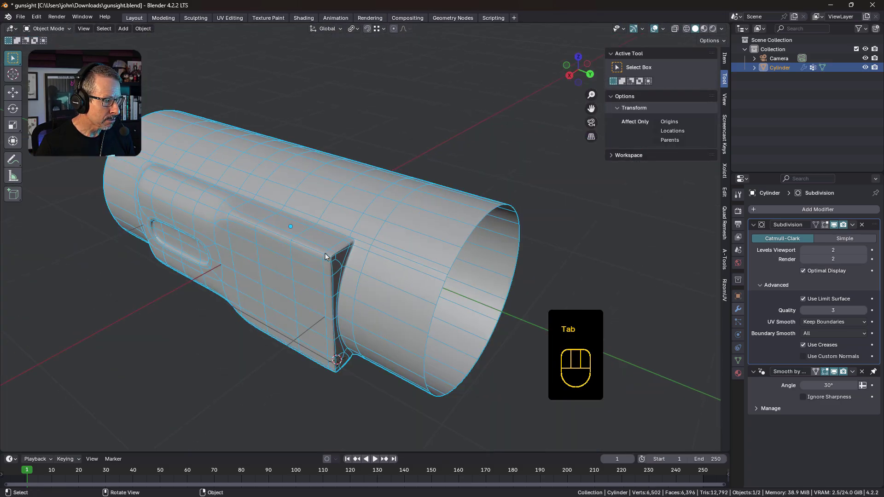
key("shift+space")
left_click_drag(385, 261, 399, 263)
left_click_drag(434, 239, 426, 225)
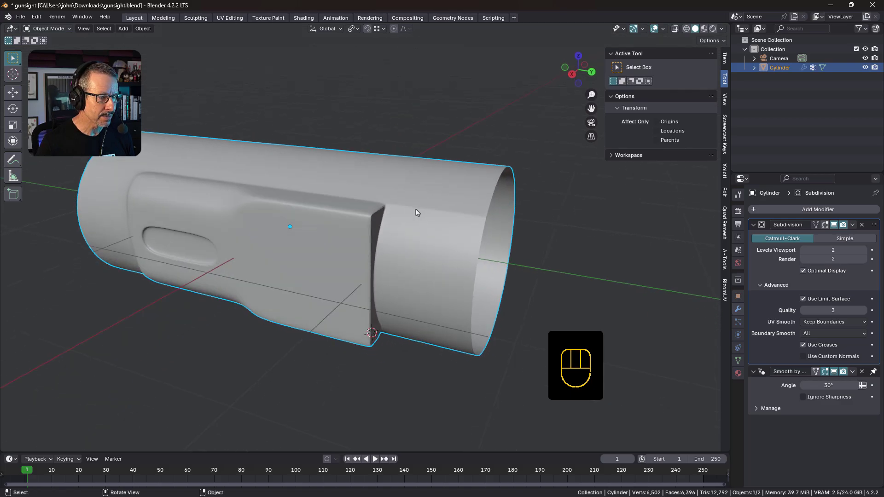
middle_click(464, 218)
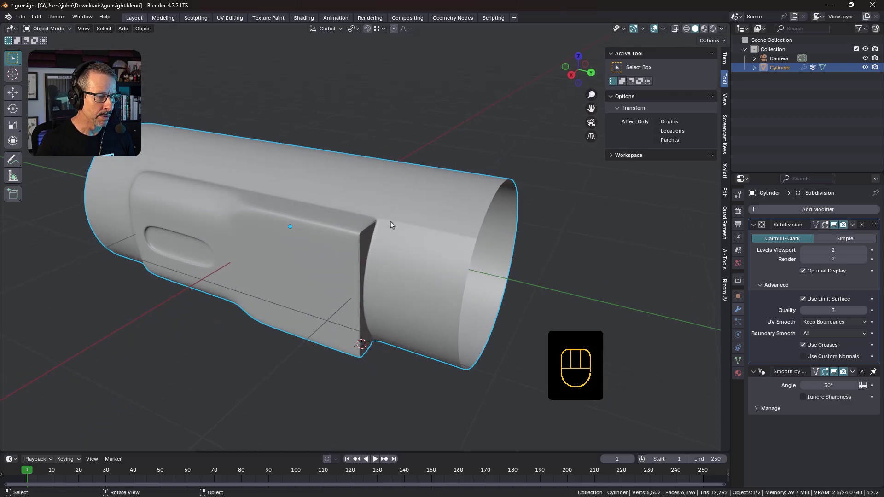
key("Tab")
middle_click(372, 215)
left_click_drag(391, 220, 377, 216)
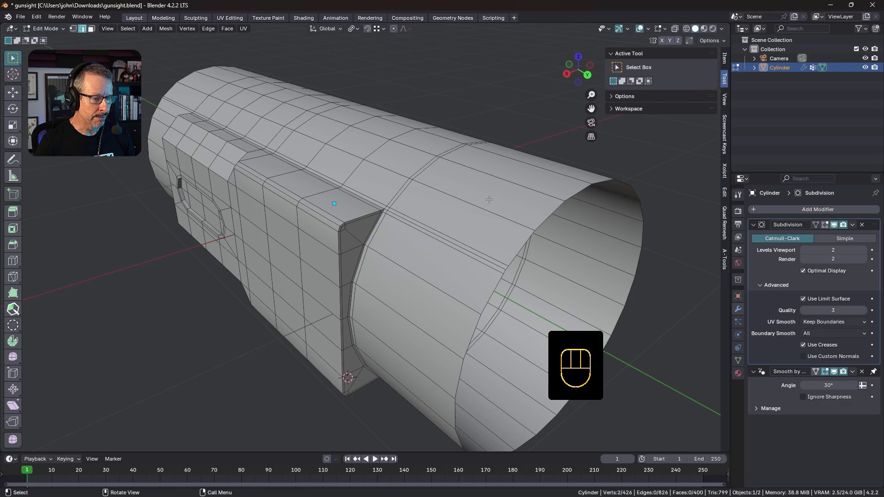
middle_click(442, 232)
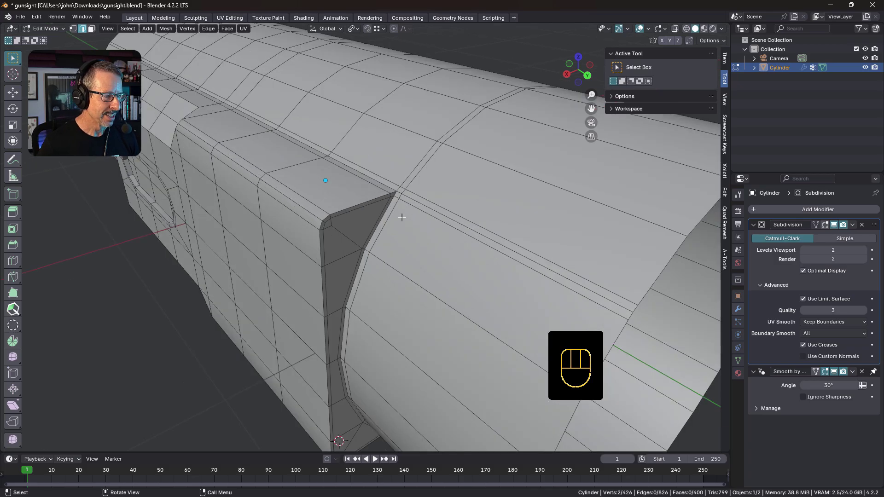
left_click_drag(413, 209, 407, 222)
Step: Undo repeatedly to strip the extra edge loops back off the gunsight cylinder
left_click(407, 250)
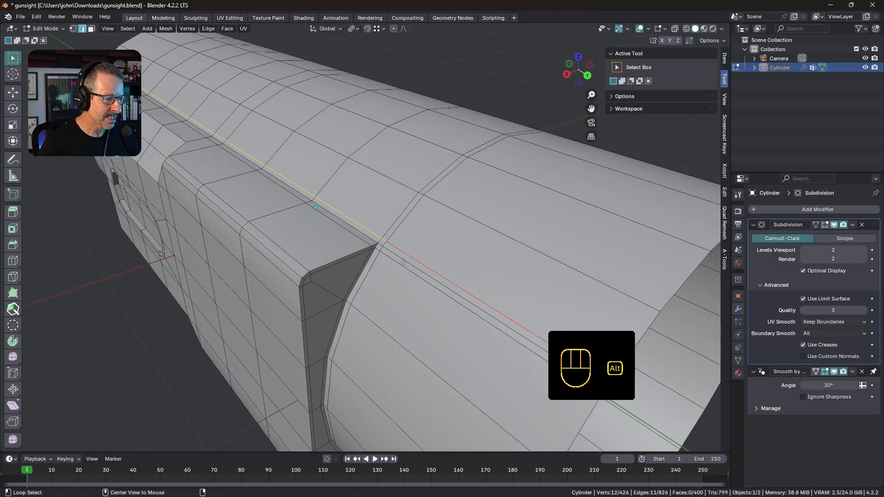
key("ctrl+z")
key("ctrl+z")
key("ctrl+z")
key("ctrl+z")
key("ctrl+z")
key("ctrl+z")
key("ctrl+z")
key("ctrl+z")
key("ctrl+z")
key("ctrl+z")
key("ctrl+z")
key("ctrl+z")
key("ctrl+z")
key("ctrl+z")
key("ctrl+z")
key("ctrl+z")
key("ctrl+z")
Step: Leave edit mode and orbit out to view the whole cylinder at viewport subdivision level 1
key("Tab")
left_click_drag(397, 249, 389, 232)
left_click_drag(391, 233, 381, 215)
left_click_drag(370, 204, 369, 218)
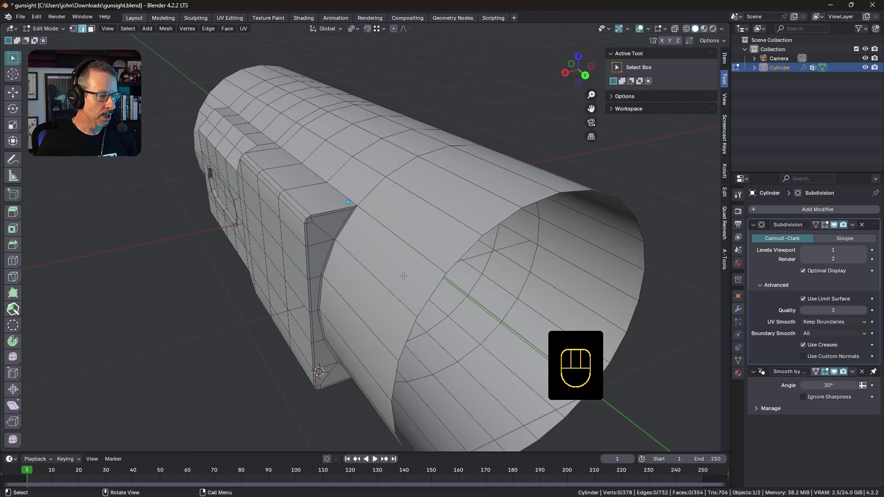
Step: Orbit around the cylinder and zoom in on the sight block's front top corner
middle_click(420, 217)
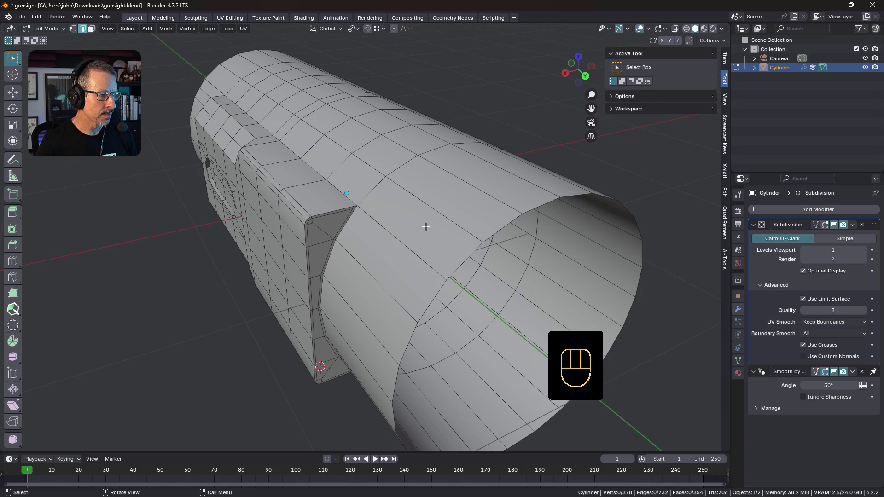
left_click_drag(340, 154, 351, 167)
left_click_drag(350, 165, 353, 160)
middle_click(447, 199)
middle_click(383, 197)
middle_click(365, 247)
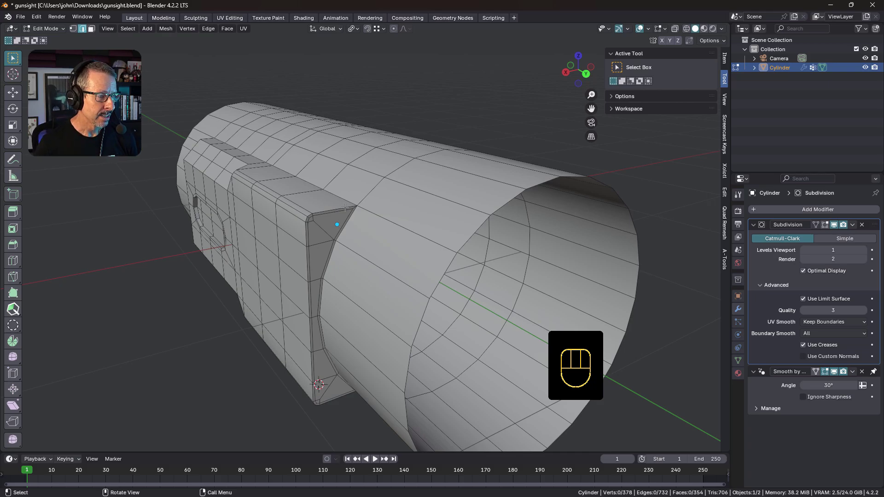
left_click_drag(372, 208, 369, 225)
left_click_drag(370, 238, 372, 248)
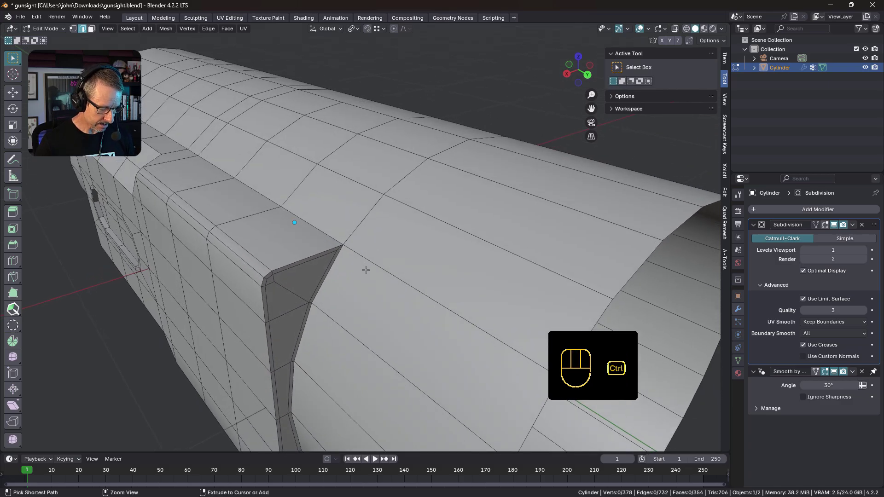
Step: Add a loop cut around the cylinder in front of the sight block and confirm its position
key("ctrl+r")
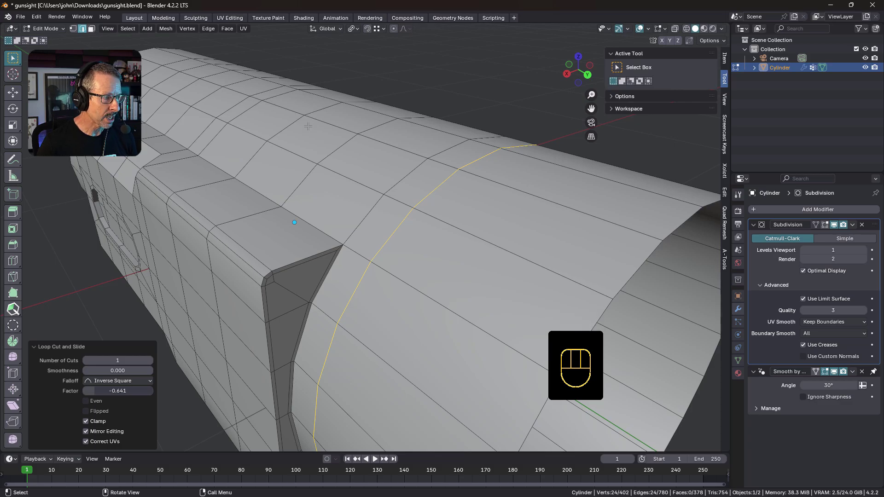
left_click_drag(418, 221, 418, 228)
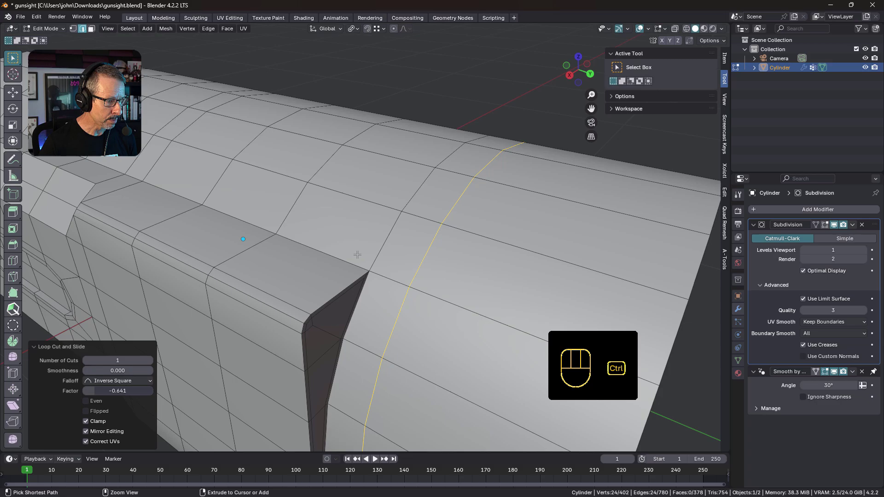
key("ctrl+r")
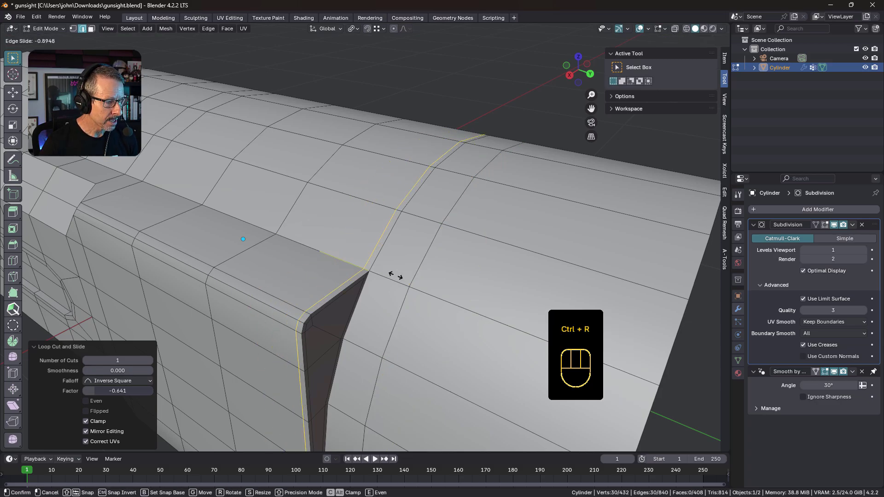
left_click_drag(393, 272, 388, 270)
left_click(398, 255)
Step: Edge-slide the selected loop to sit just in front of the sight block's corner
middle_click(412, 258)
key("g")
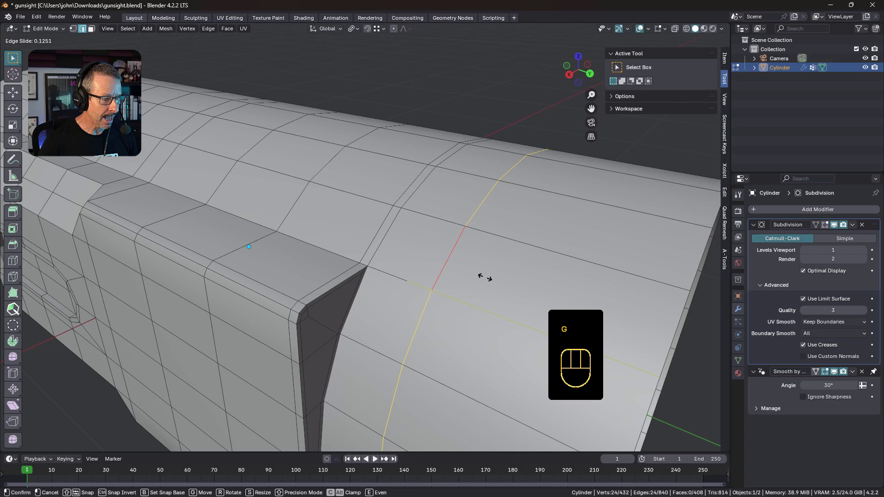
left_click_drag(463, 271, 444, 265)
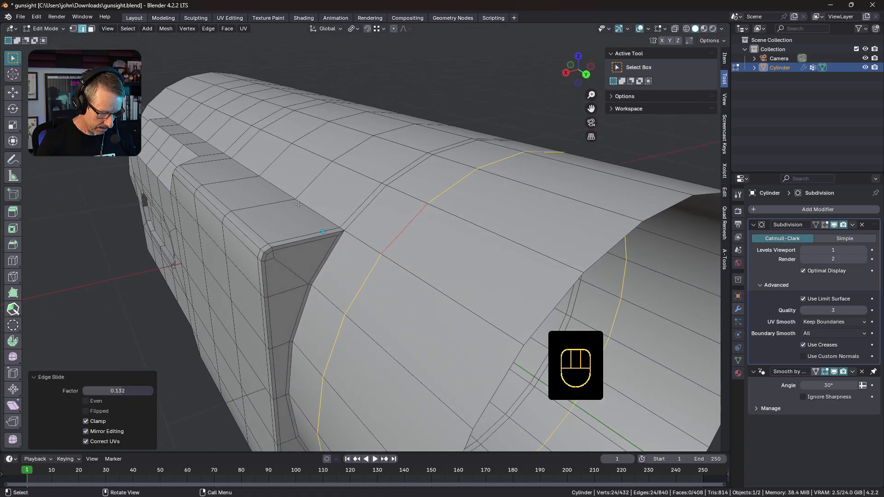
Step: Knife-connect the block corner vertex to the new loop and try dissolving the extra corner edges, then undo
key("ctrl+r")
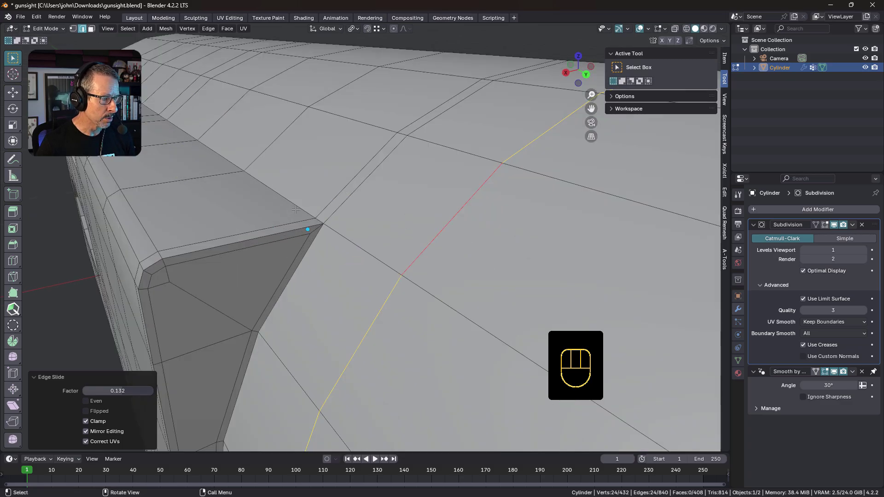
key("k")
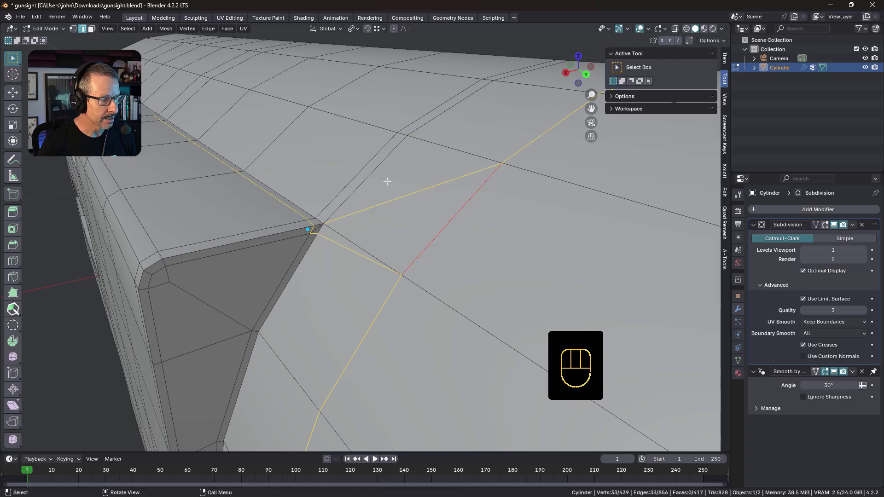
middle_click(358, 185)
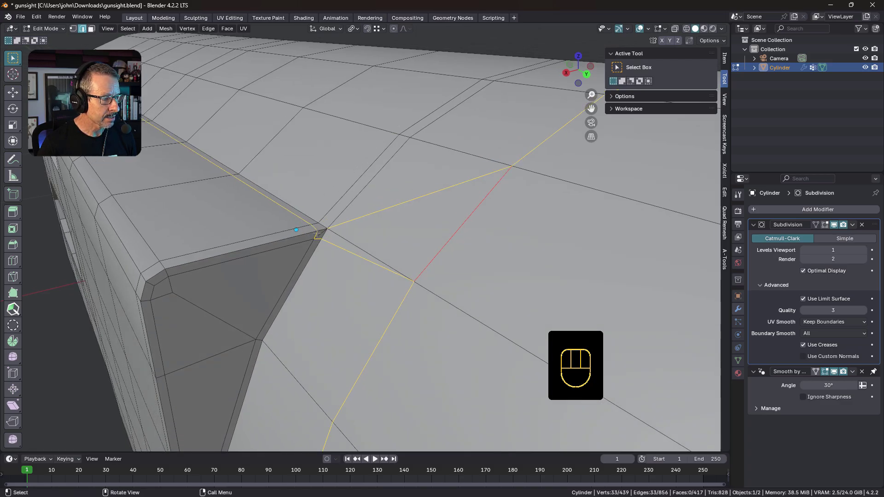
left_click(324, 231)
left_click(341, 209)
left_click(348, 237)
key("ctrl+x")
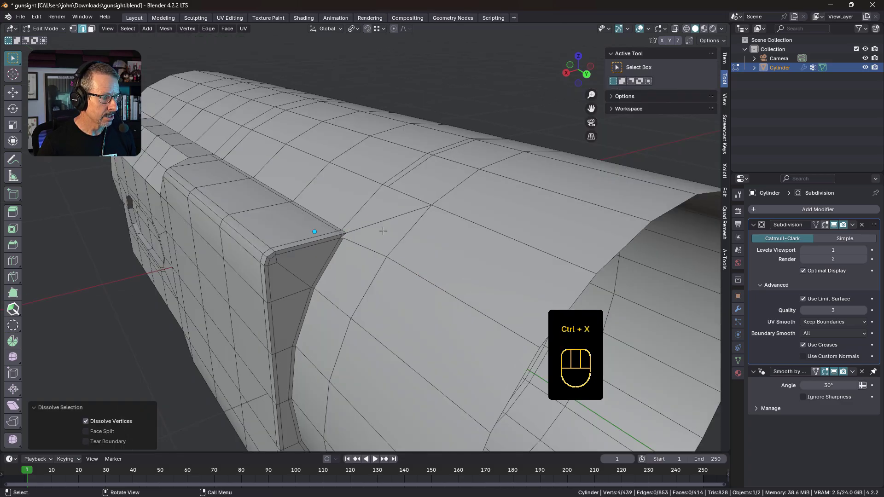
key("ctrl+z")
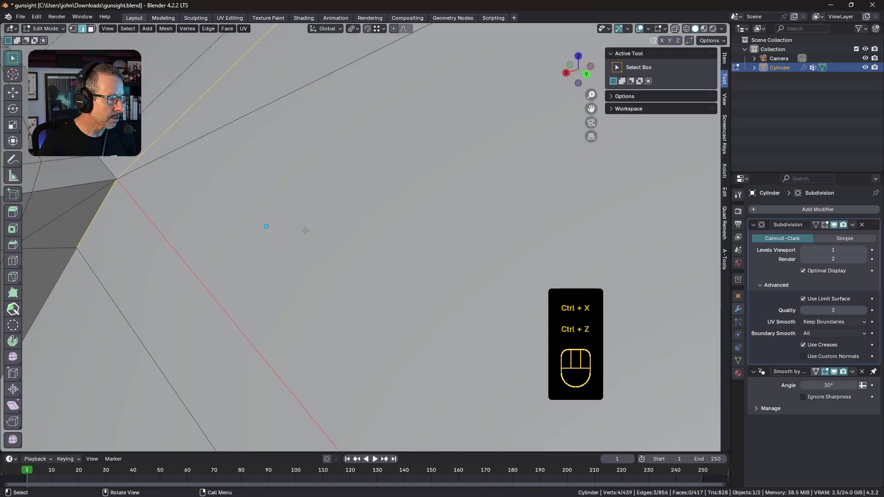
Step: Reselect and dissolve the stray corner edges, review the topology and select the loop around the cylinder
left_click(324, 233)
left_click(321, 234)
key("ctrl+z")
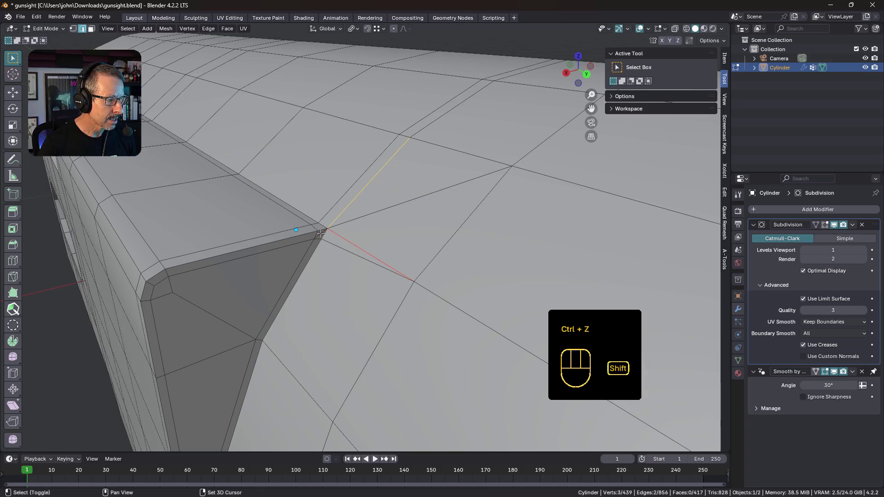
left_click(321, 232)
key("ctrl+x")
left_click_drag(381, 221, 374, 215)
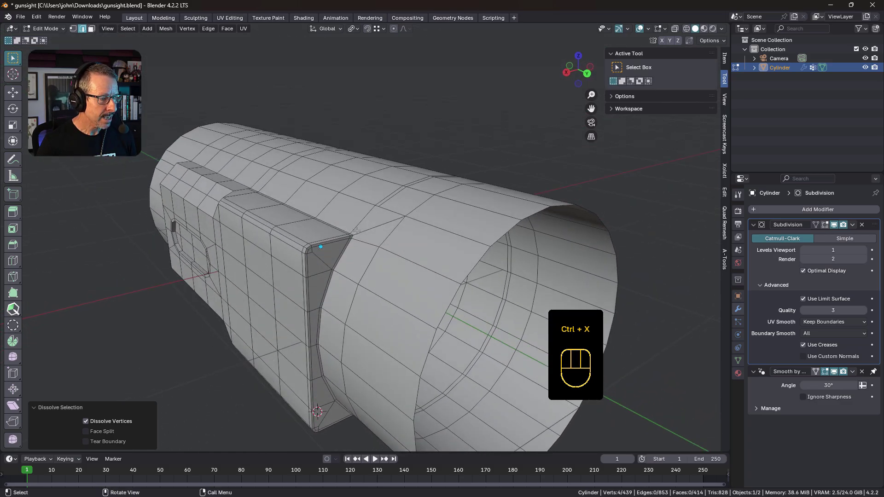
middle_click(362, 226)
left_click(414, 165)
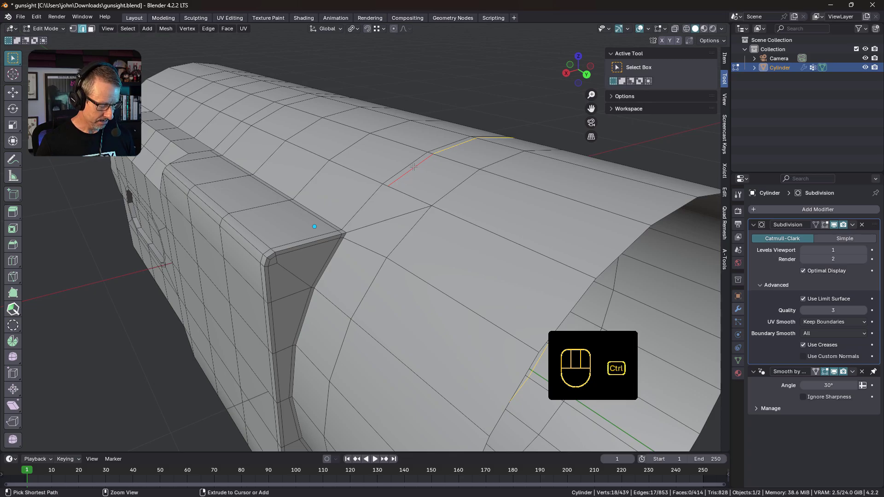
Step: Dissolve the extra loop around the cylinder and orbit to review the sight block in and out of edit mode
key("ctrl+x")
left_click_drag(411, 192, 391, 183)
key("Tab")
left_click_drag(396, 212, 425, 245)
left_click_drag(444, 285, 380, 241)
middle_click(379, 240)
key("Tab")
left_click_drag(350, 197, 348, 180)
left_click_drag(360, 149, 362, 183)
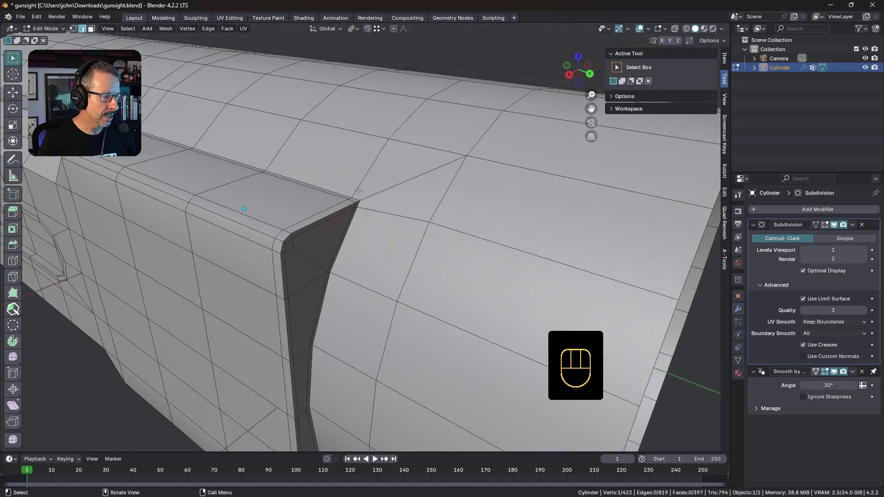
Step: Add a lengthwise loop cut along the cylinder top slid close beside the sight block's edge
key("ctrl+r")
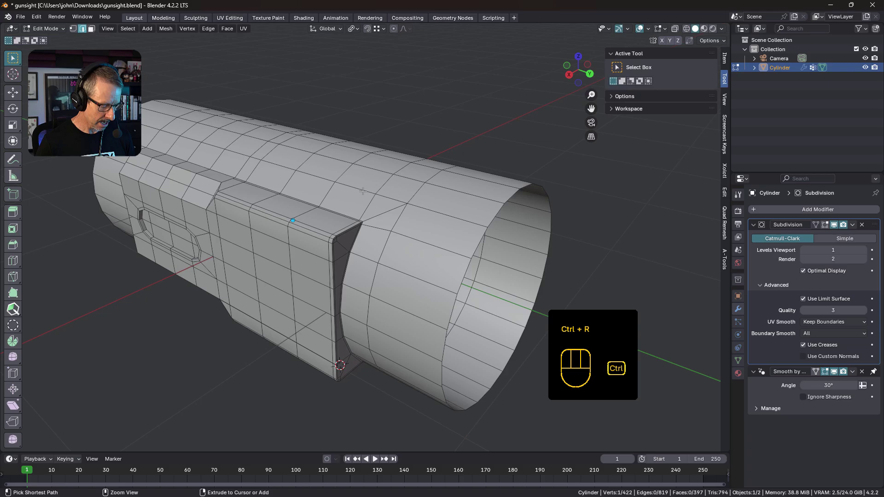
key("ctrl+r")
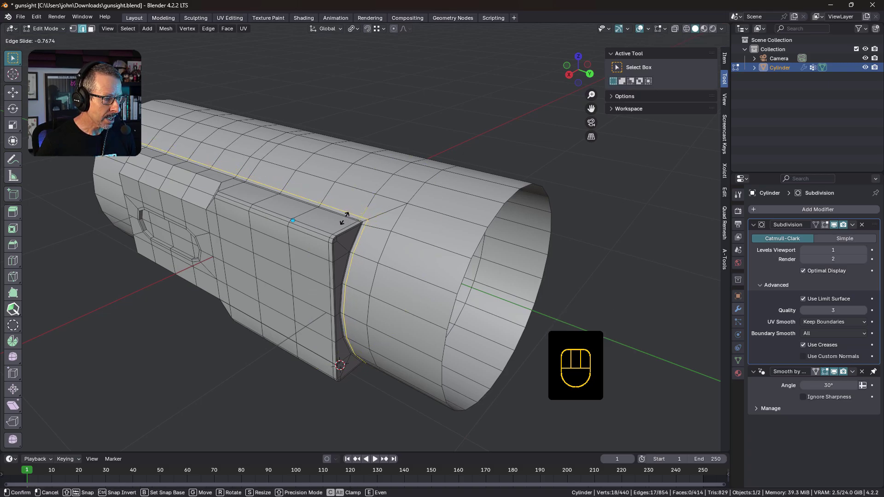
key("Tab")
Step: View the smoothed gunsight from the side outside edit mode and zoom in on the sight block
middle_click(387, 238)
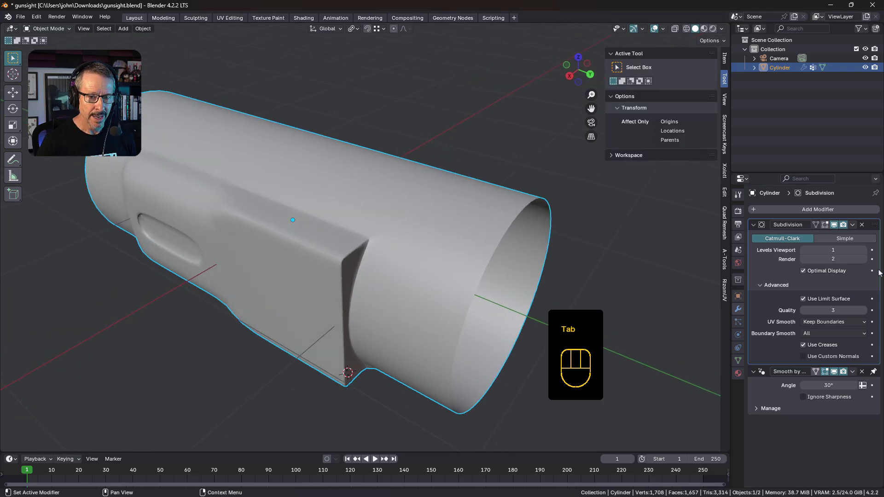
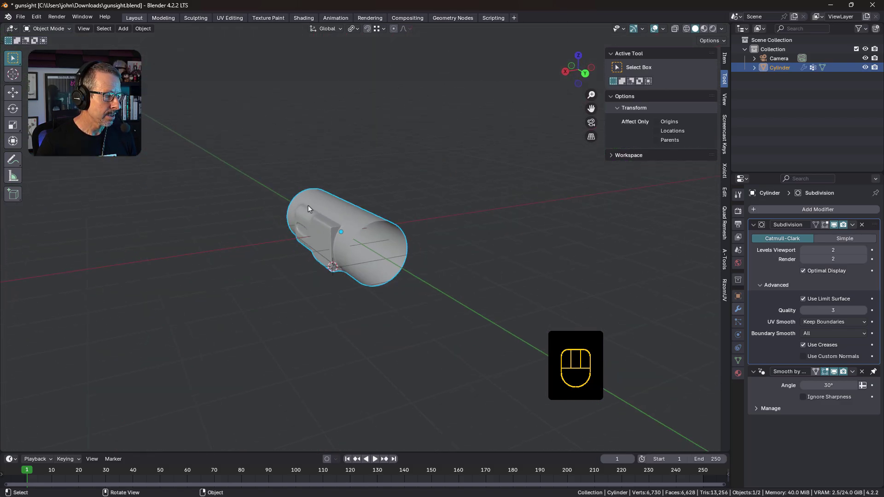
left_click_drag(350, 214, 406, 253)
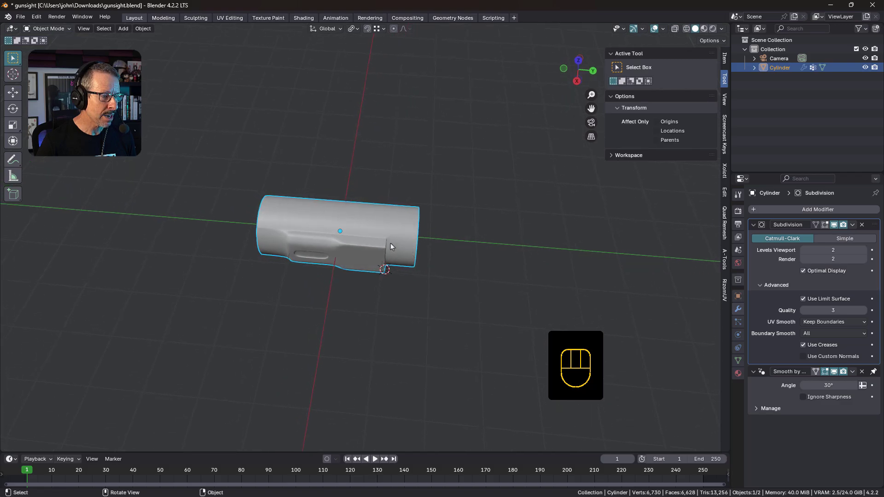
left_click_drag(419, 238, 337, 230)
middle_click(301, 221)
middle_click(245, 198)
key("Tab")
left_click_drag(256, 201, 257, 188)
left_click_drag(257, 186, 302, 203)
left_click_drag(353, 208, 314, 186)
Step: Undo back through the loop edits, hide the Subdivision modifier in the viewport and return to edit mode
key("ctrl+z")
key("ctrl+z")
key("ctrl+z")
key("ctrl+z")
key("ctrl+z")
key("ctrl+z")
key("ctrl+z")
key("ctrl+z")
key("ctrl+z")
key("ctrl+z")
key("ctrl+z")
key("ctrl+z")
key("ctrl+z")
key("ctrl+z")
key("ctrl+z")
key("ctrl+z")
key("ctrl+z")
key("ctrl+z")
key("ctrl+z")
key("ctrl+z")
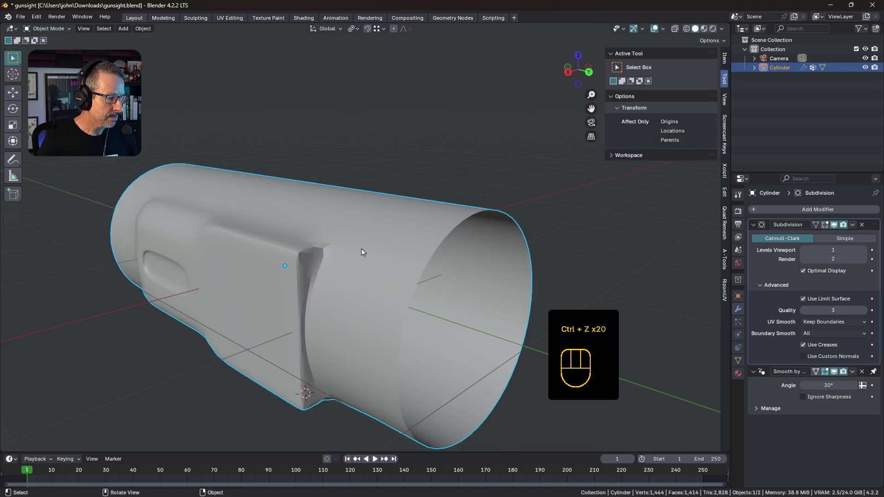
left_click(835, 224)
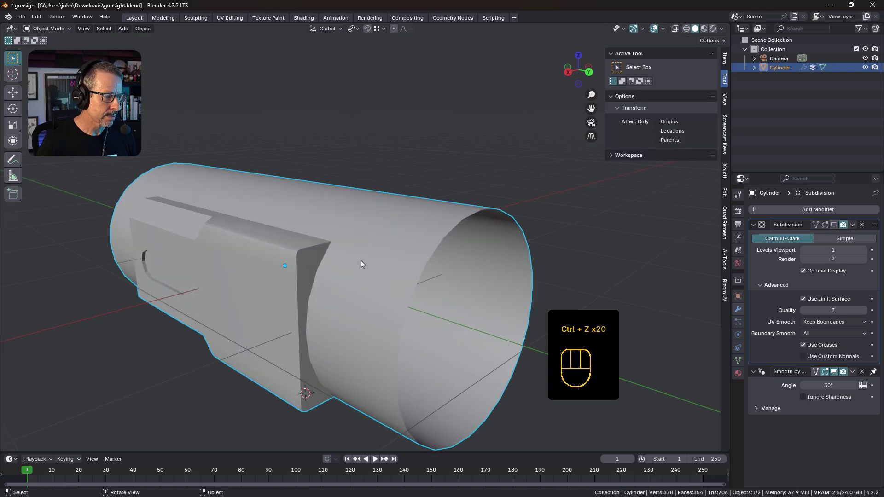
key("Tab")
Step: Try a lengthwise loop cut along the cylinder and inspect the result near the notch corner
middle_click(362, 248)
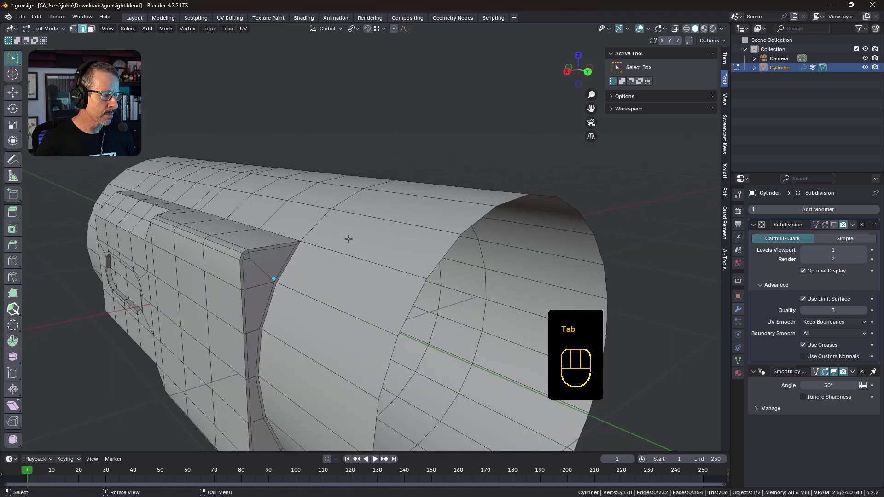
key("ctrl+r")
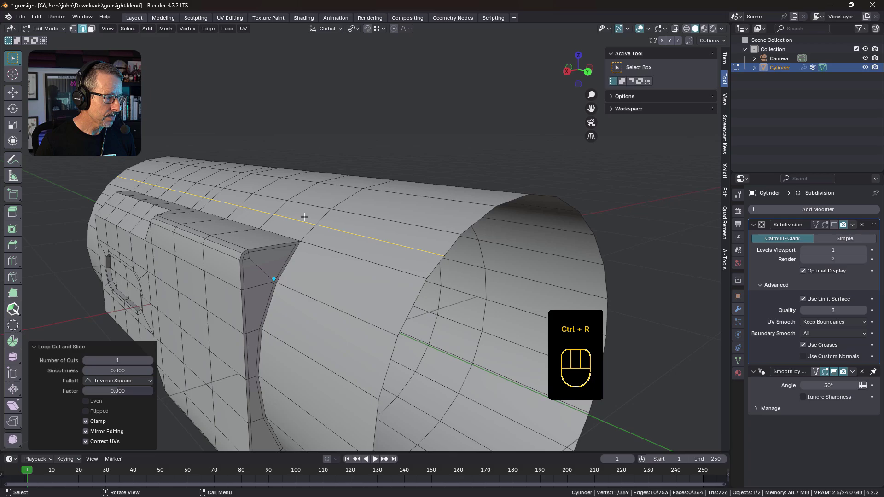
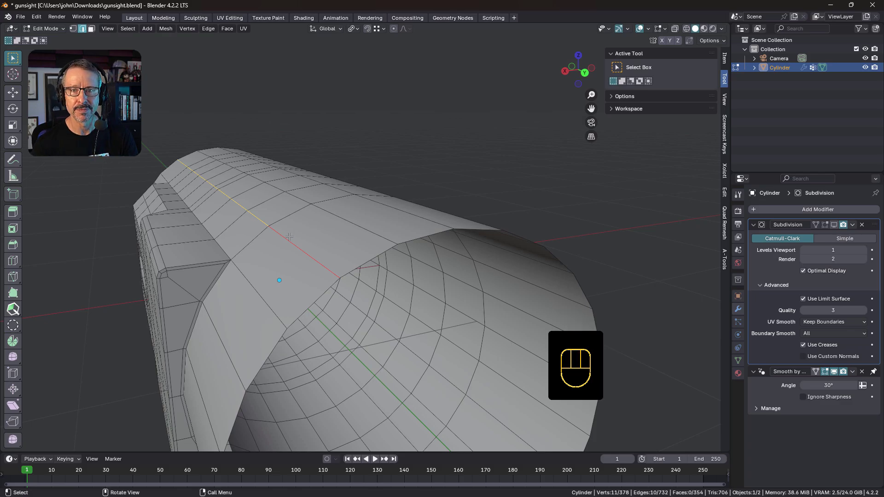
middle_click(285, 244)
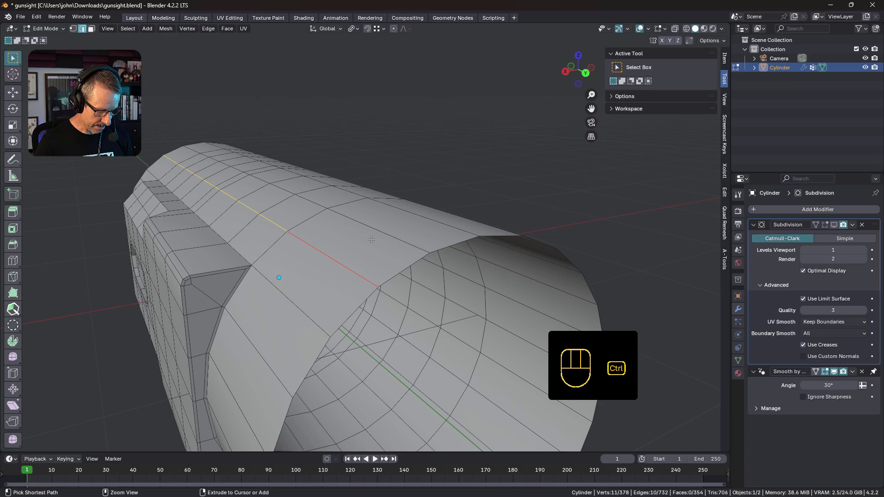
Step: Bevel the selected top edge row into a two-segment strip toward the sight block
key("ctrl+b")
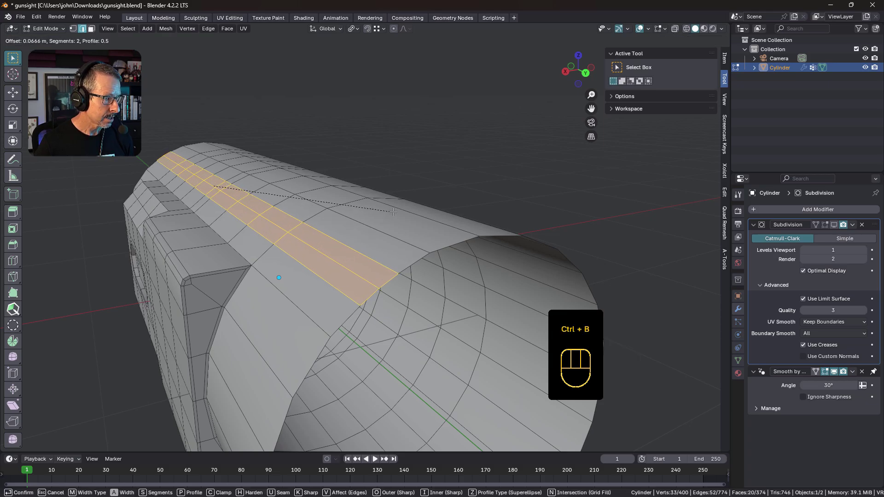
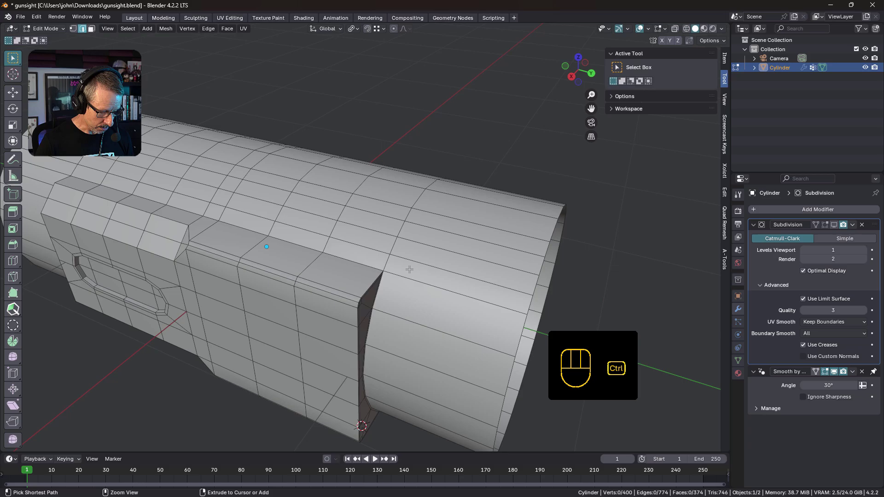
Step: Cut a loop ring around the cylinder just in front of the sight block's front wall
key("ctrl+r")
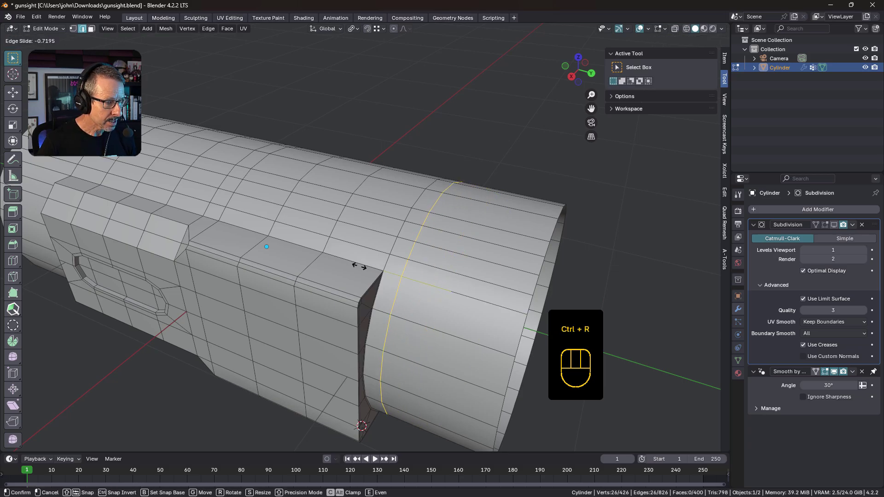
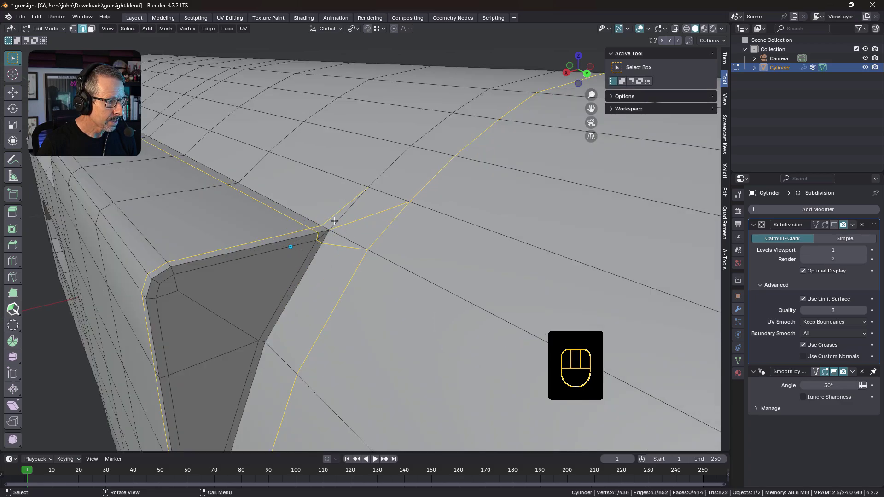
Step: Dissolve the surplus vertex at the sight block's front notch corner
left_click(335, 219)
left_click(326, 233)
key("ctrl+x")
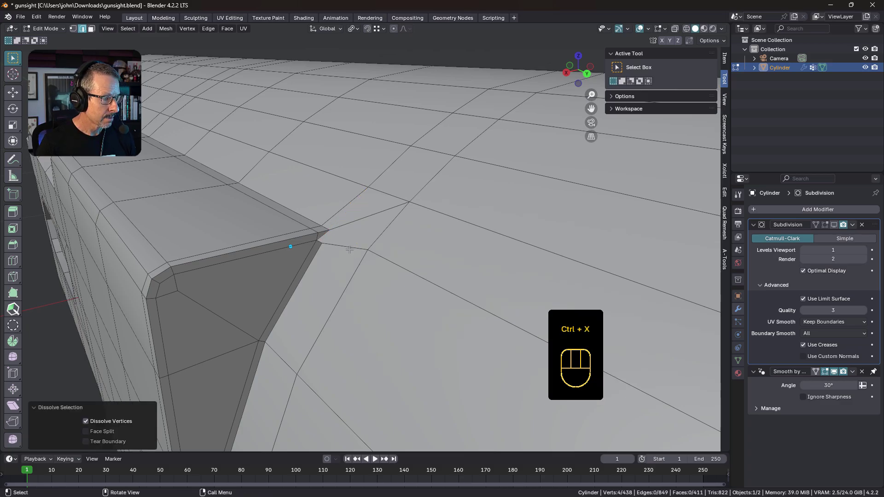
key("ctrl+z")
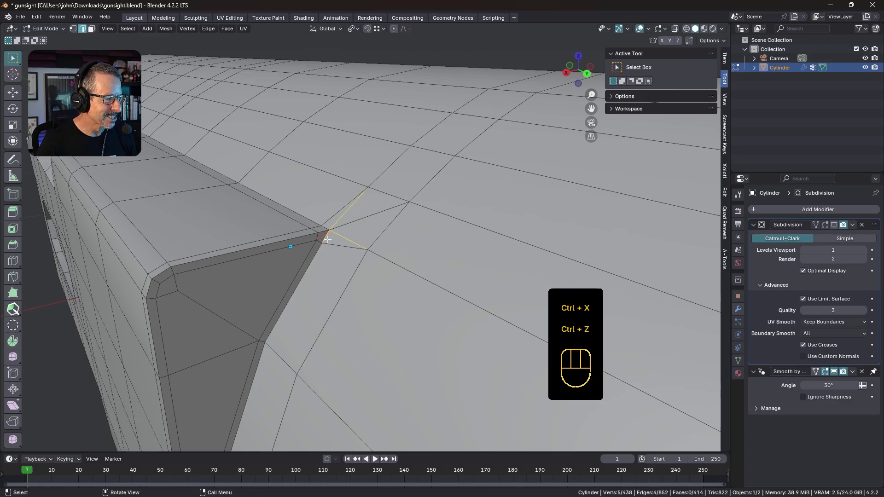
left_click(327, 237)
key("ctrl+x")
Step: Slide the notch corner vertex along its edge to tidy the edge flow
middle_click(357, 238)
key("1")
key("g")
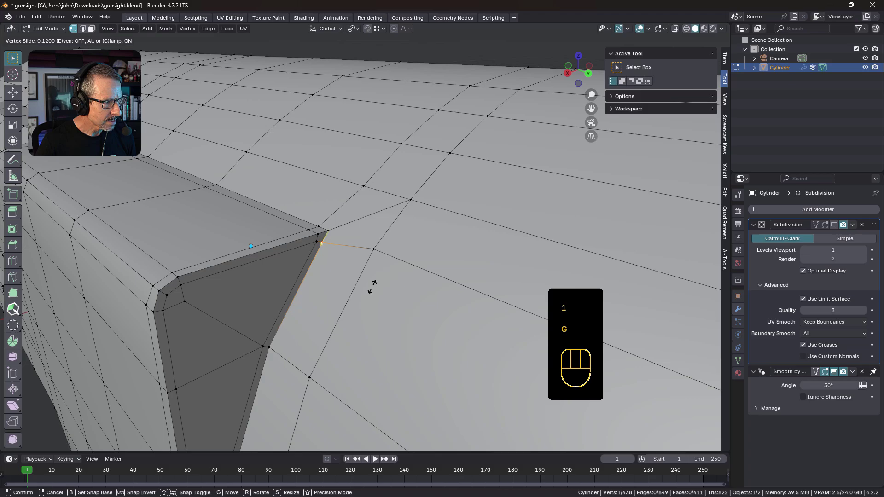
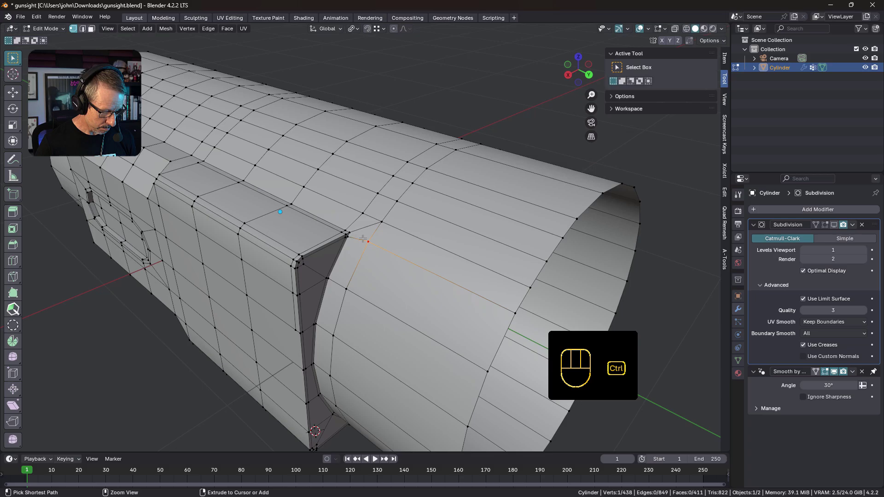
Step: Slide the block's front edge loop slightly inward as a tight support loop, then inspect the corner
key("ctrl+r")
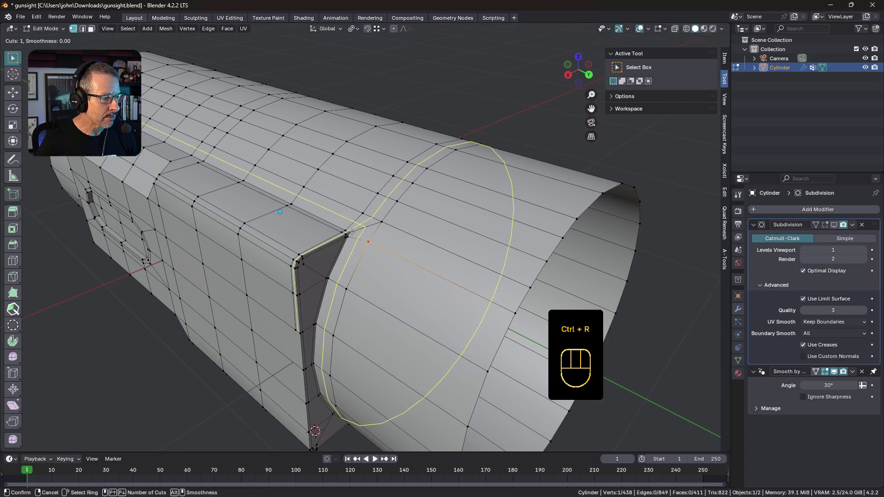
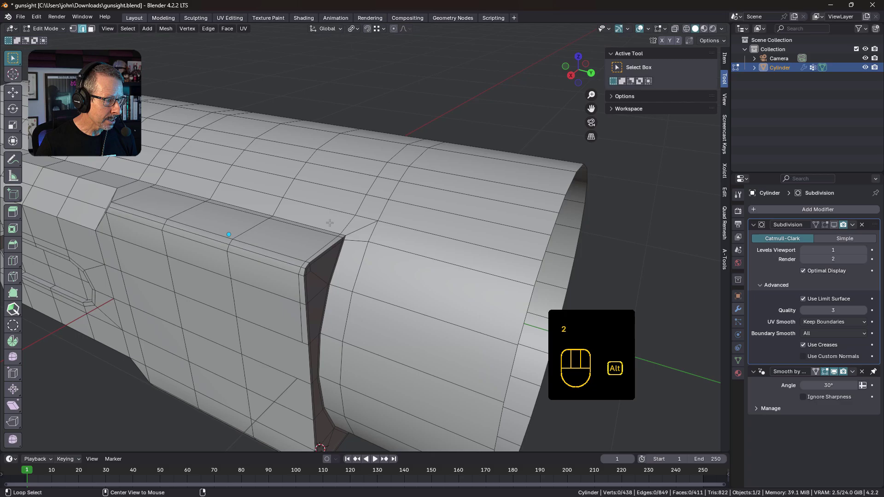
left_click(327, 229)
left_click_drag(354, 236, 344, 215)
left_click_drag(332, 227, 345, 231)
left_click_drag(347, 179, 312, 445)
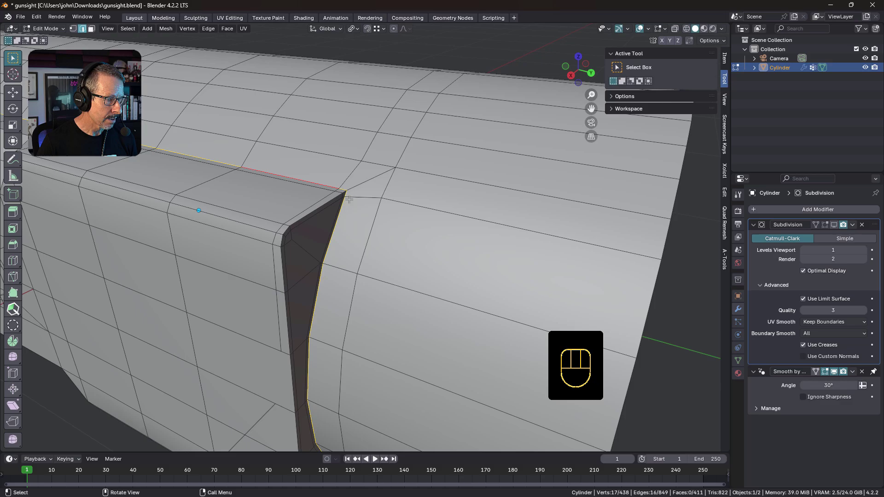
left_click_drag(419, 147, 391, 371)
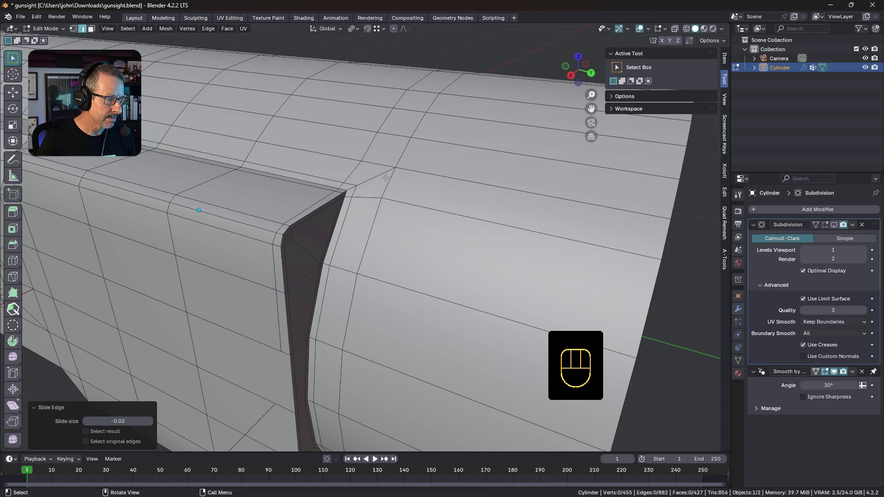
left_click_drag(368, 188, 359, 187)
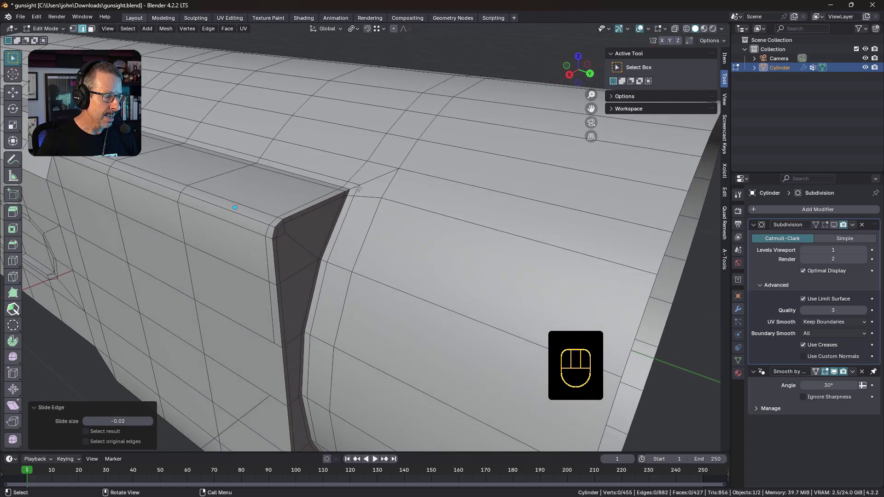
Step: View the gunsight in Object Mode at subdivision level 2, orbiting to check the crisp notch
key("Tab")
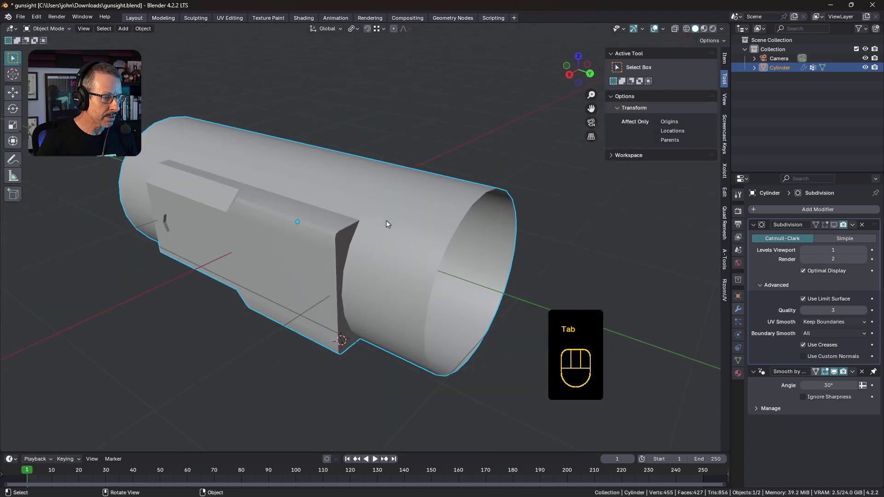
left_click_drag(387, 232, 383, 239)
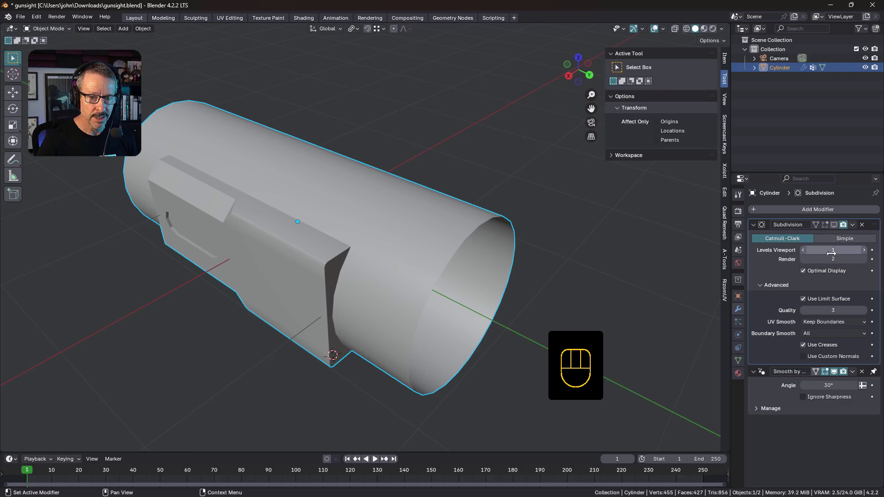
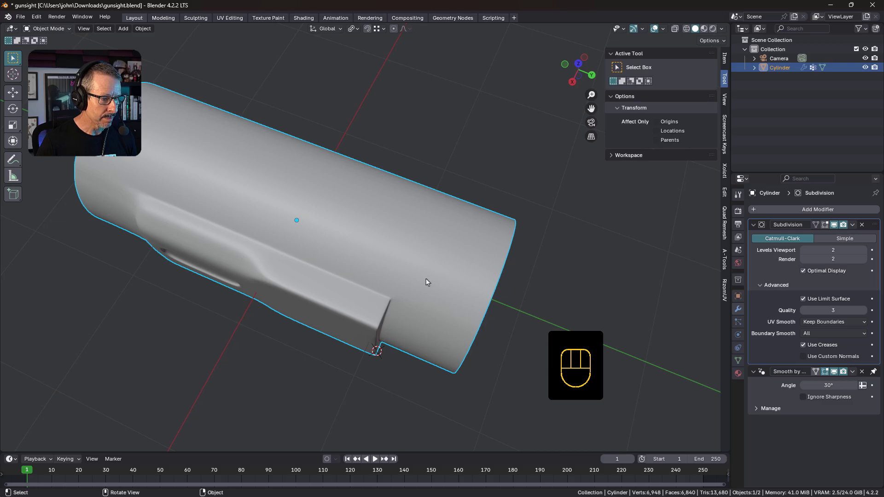
left_click_drag(438, 296, 413, 261)
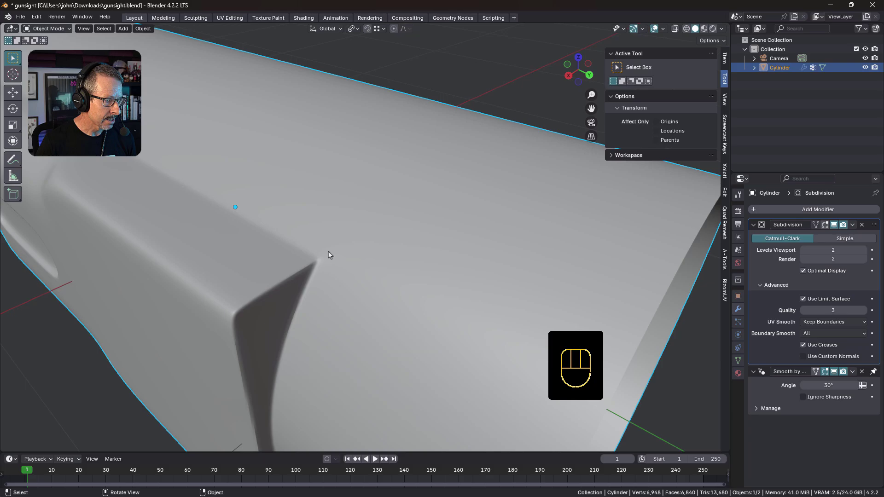
left_click_drag(361, 261, 366, 277)
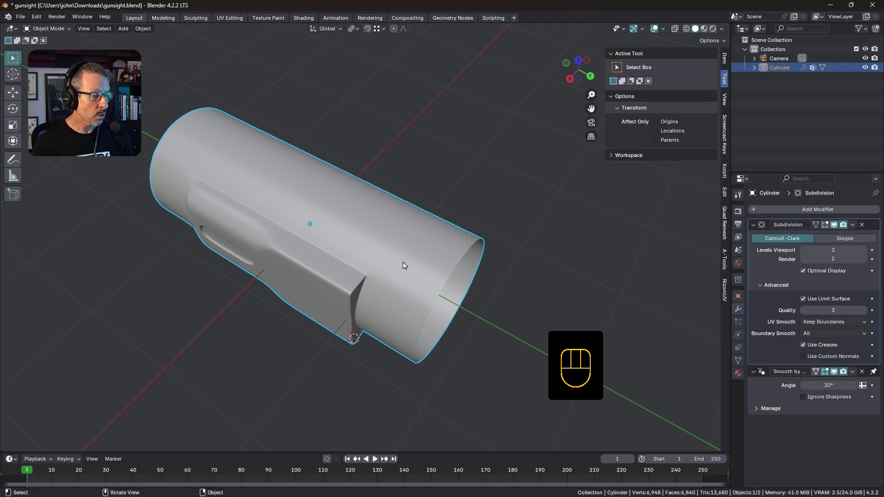
left_click_drag(396, 262, 394, 237)
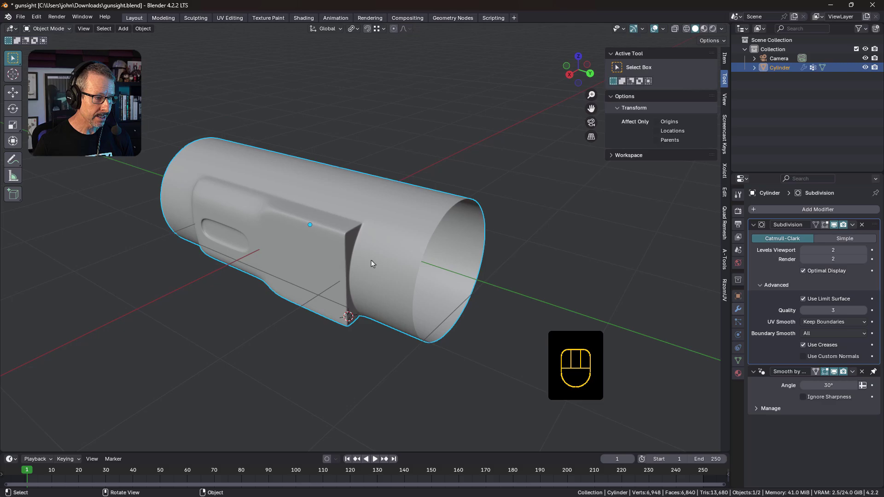
Step: Enter Edit Mode on the cylinder to show its cage mesh with the notch support loops
left_click(425, 223)
key("space")
key("Tab")
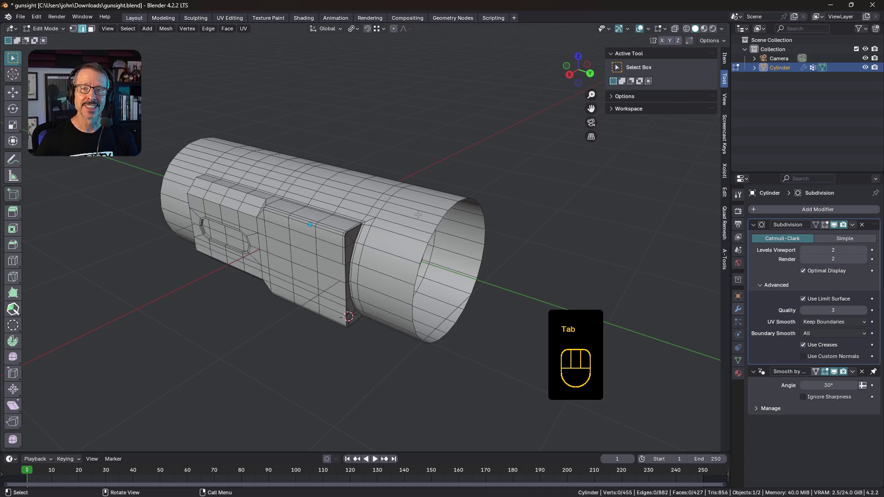